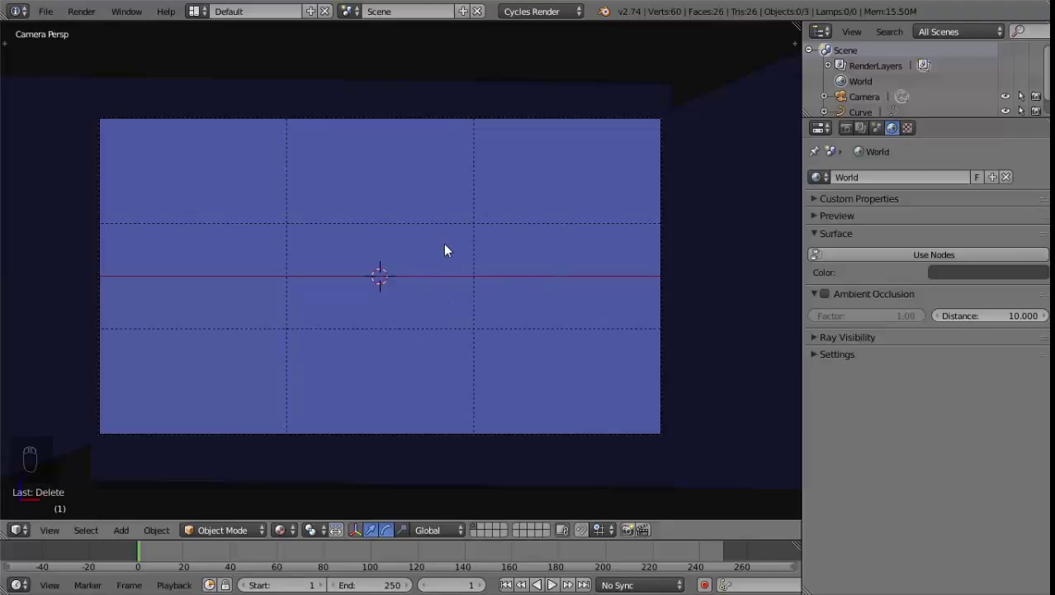
Step: Leave the camera view to see the blue plane and camera from above in orthographic view
{"action": "key", "text": "ctrl+s"}
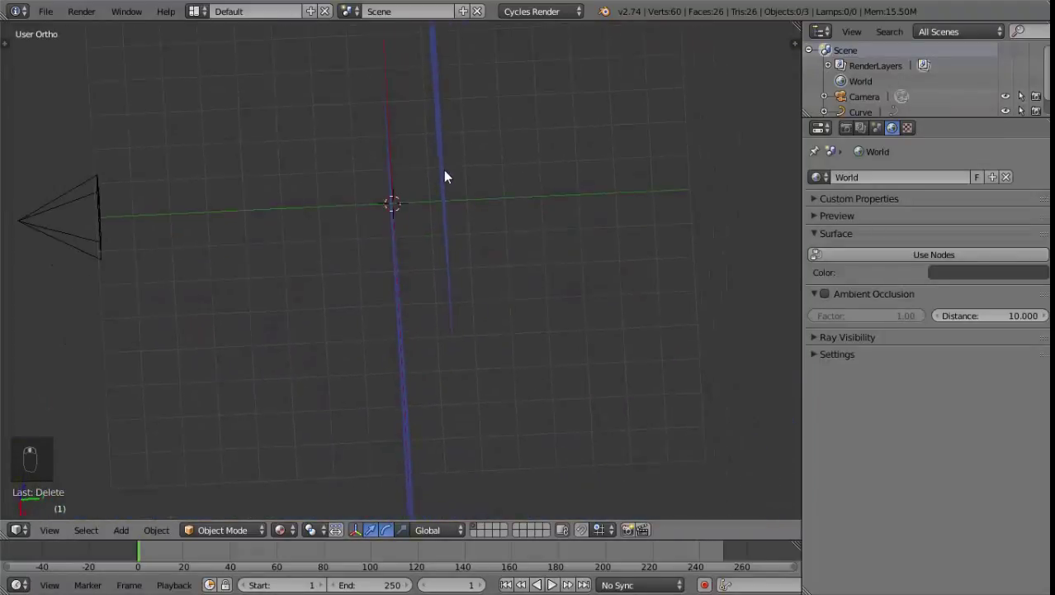
Step: Duplicate the two selected blue curved emission planes so the scene holds four planes
{"action": "middle_click", "coordinate": [433, 231]}
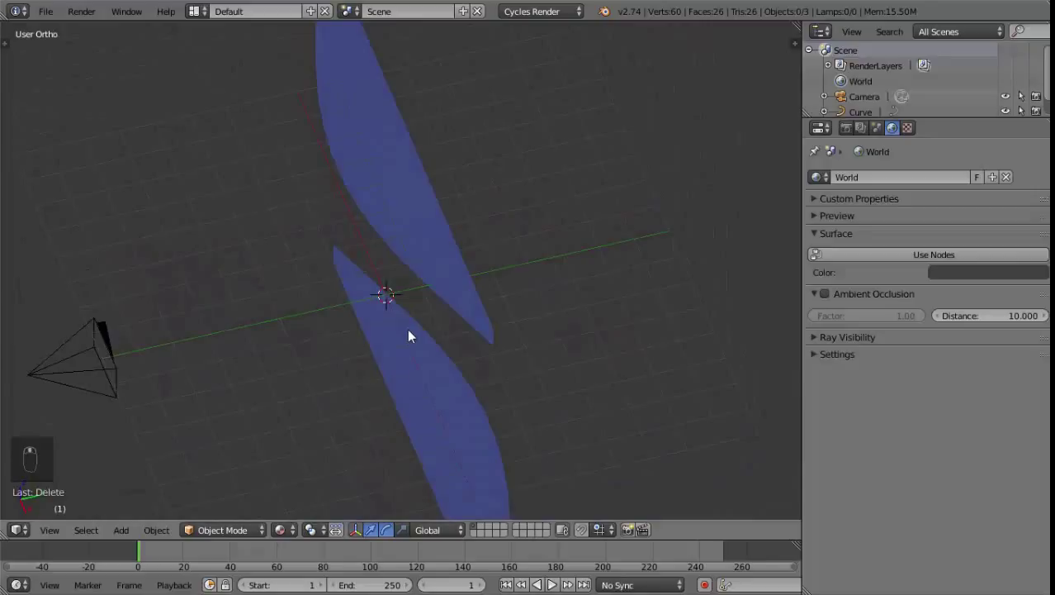
{"action": "left_click_drag", "start_coordinate": [409, 330], "coordinate": [510, 280]}
{"action": "left_click", "coordinate": [511, 280]}
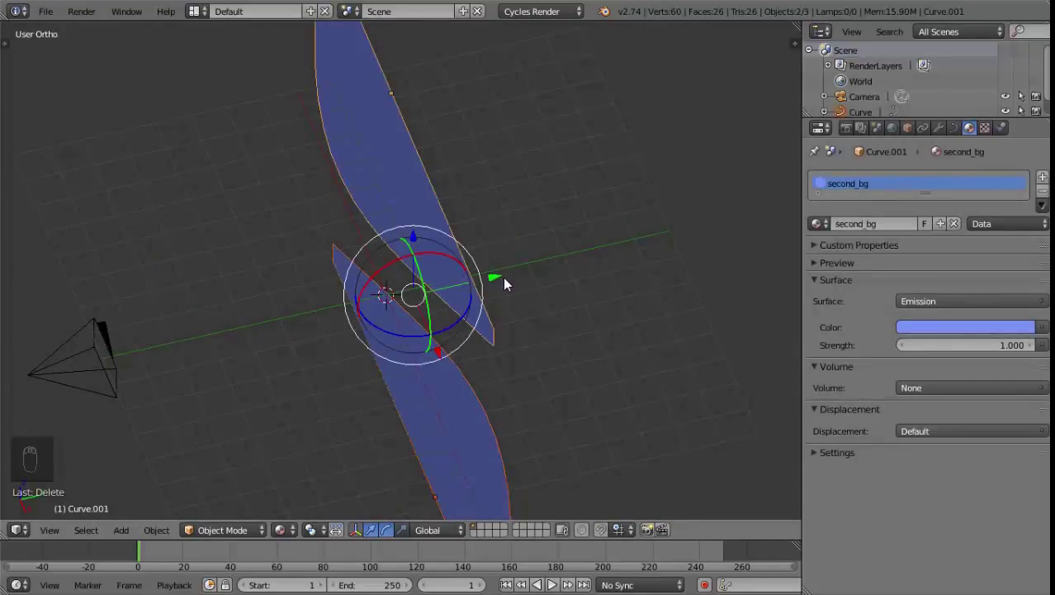
{"action": "key", "text": "ctrl+d"}
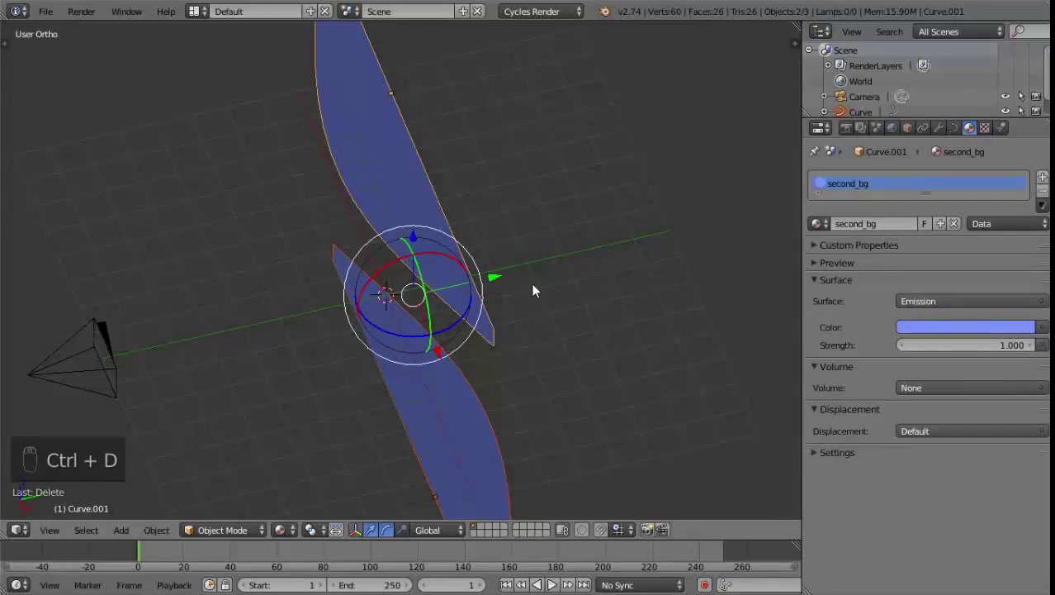
{"action": "key", "text": "shift+d"}
{"action": "left_click", "coordinate": [525, 301]}
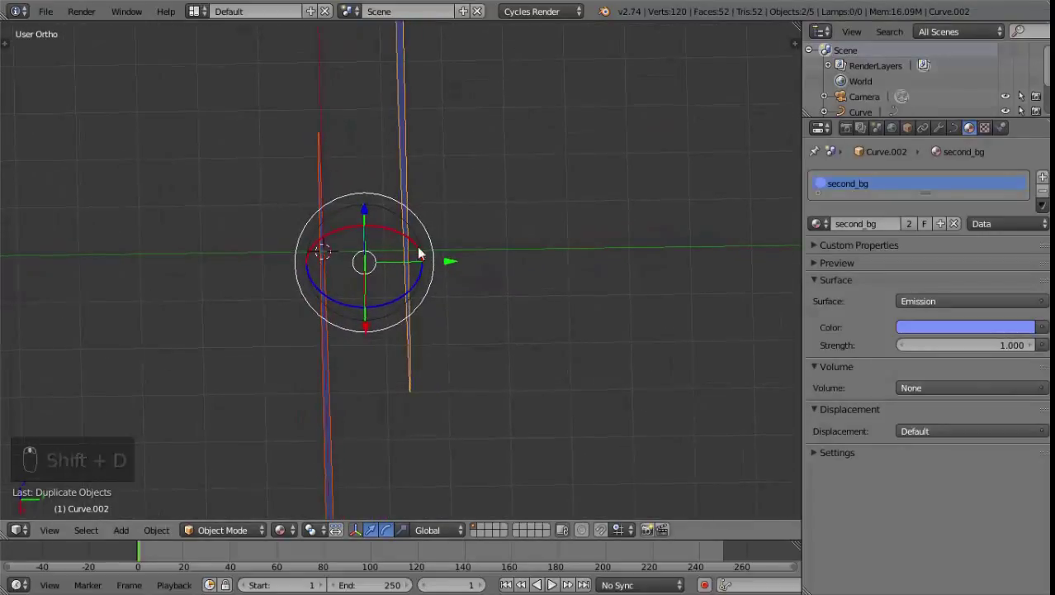
Step: Select one of the duplicated planes, orbiting the view to see it clearly
{"action": "left_click_drag", "start_coordinate": [452, 264], "coordinate": [455, 264]}
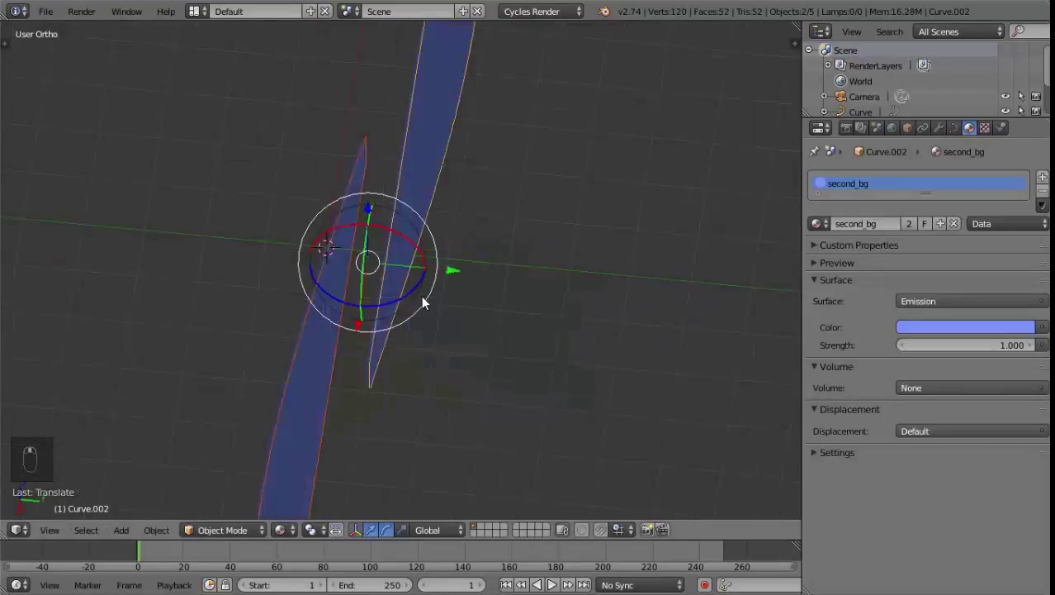
{"action": "middle_click", "coordinate": [459, 279]}
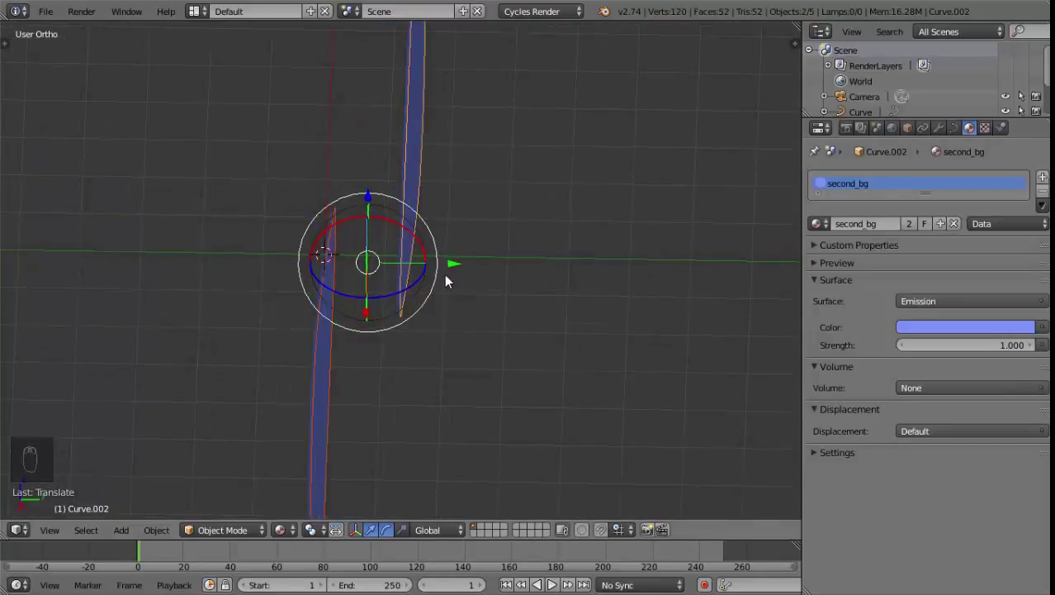
{"action": "middle_click", "coordinate": [412, 323]}
{"action": "right_click", "coordinate": [351, 304]}
{"action": "left_click_drag", "start_coordinate": [418, 294], "coordinate": [398, 299]}
{"action": "left_click_drag", "start_coordinate": [398, 299], "coordinate": [376, 393]}
{"action": "middle_click", "coordinate": [377, 393]}
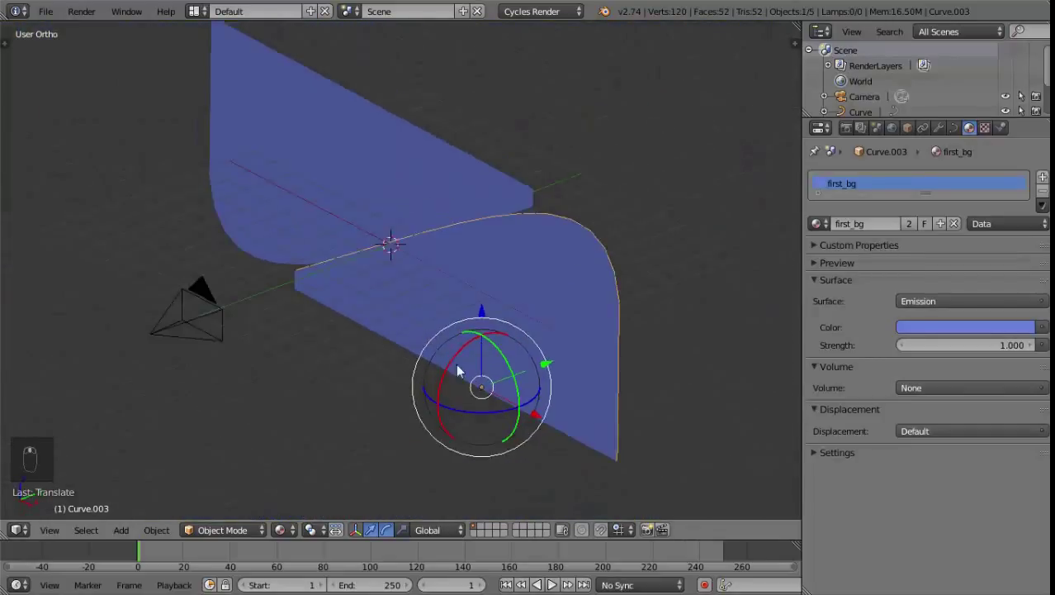
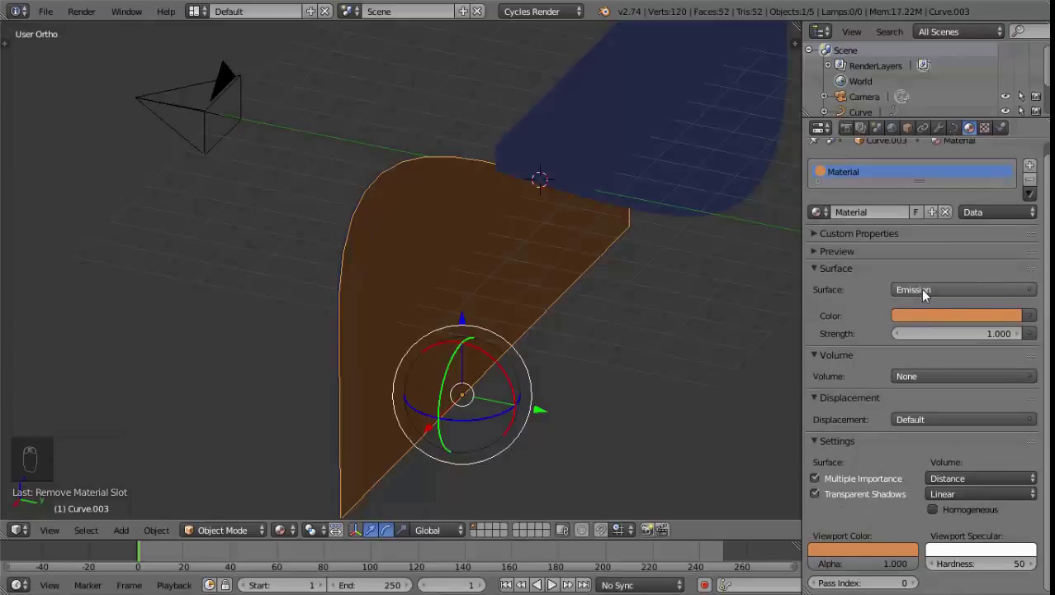
Step: Give the duplicated plane a single-user orange emission material (R 0.722, G 0.275, B 0.071) named orange_bottom
{"action": "left_click_drag", "start_coordinate": [931, 292], "coordinate": [922, 290]}
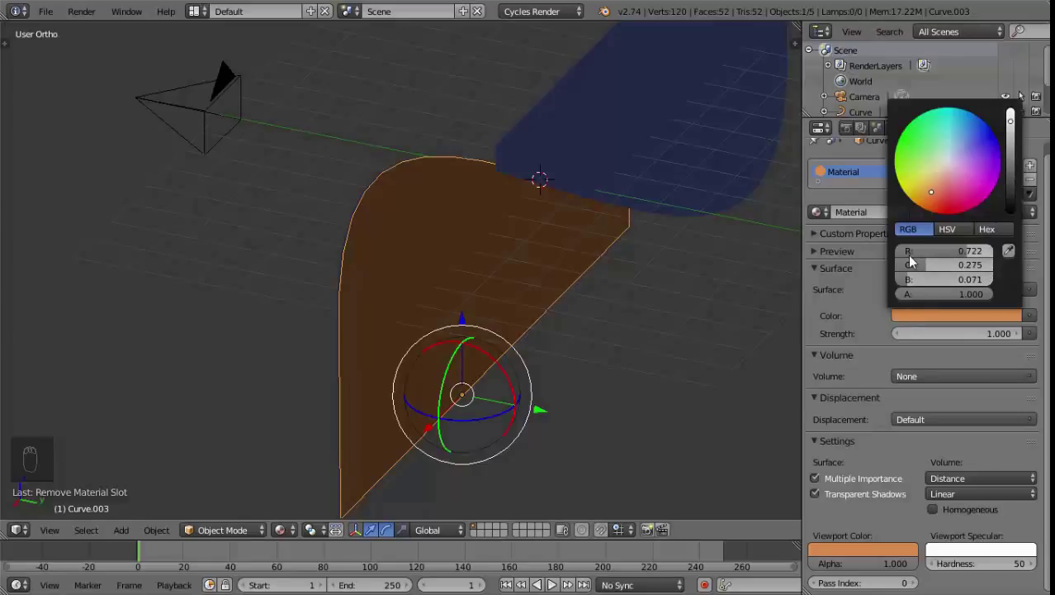
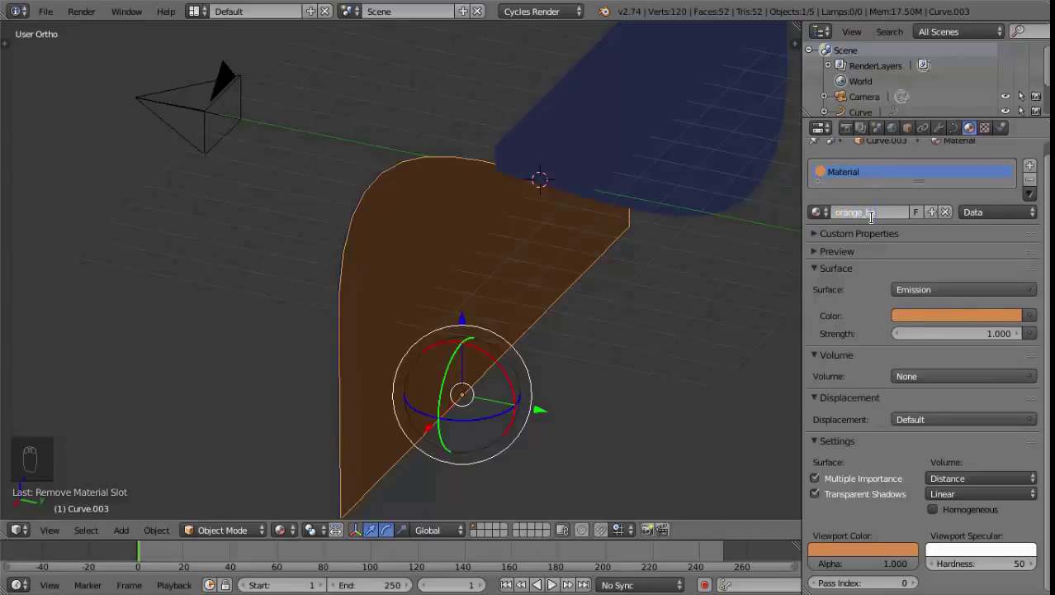
{"action": "key", "text": "t"}
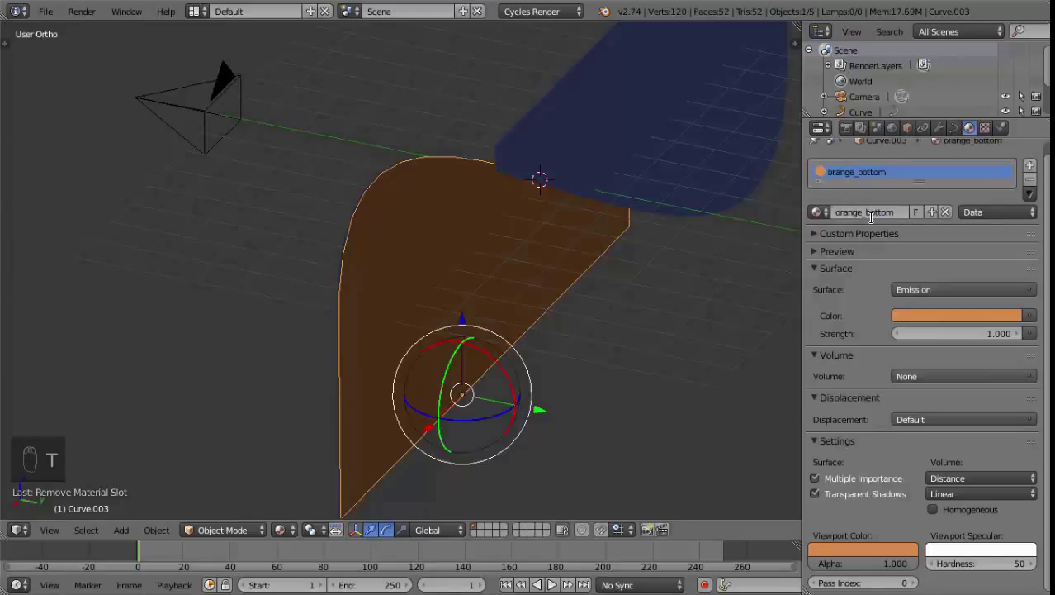
{"action": "left_click_drag", "start_coordinate": [620, 183], "coordinate": [552, 239]}
Step: Create a new material orange_top on Curve.002 and paste the orange colour into it
{"action": "middle_click", "coordinate": [551, 238]}
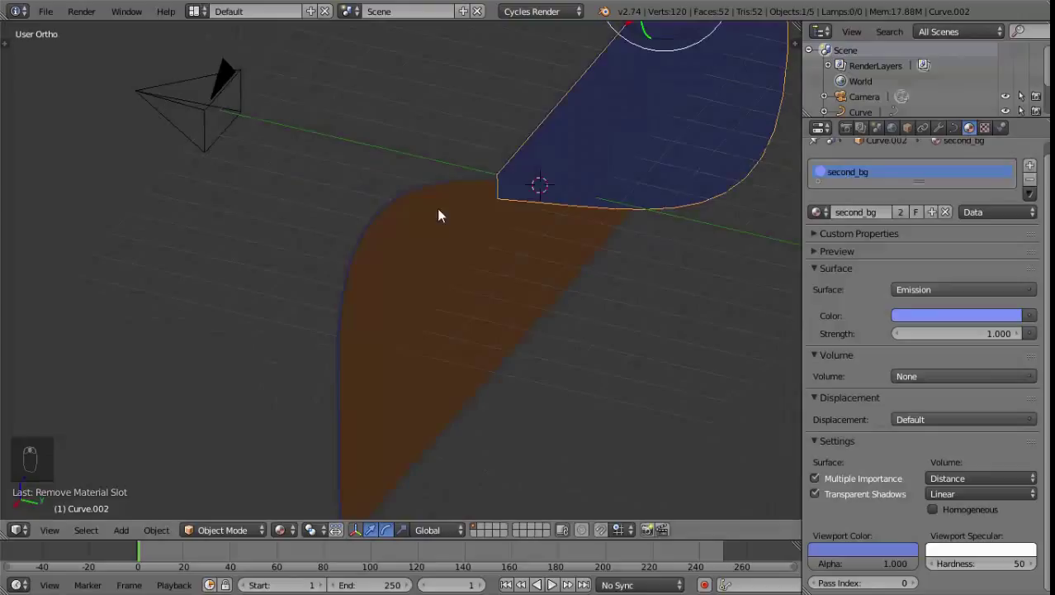
{"action": "middle_click", "coordinate": [587, 238]}
{"action": "left_click_drag", "start_coordinate": [1036, 183], "coordinate": [874, 219]}
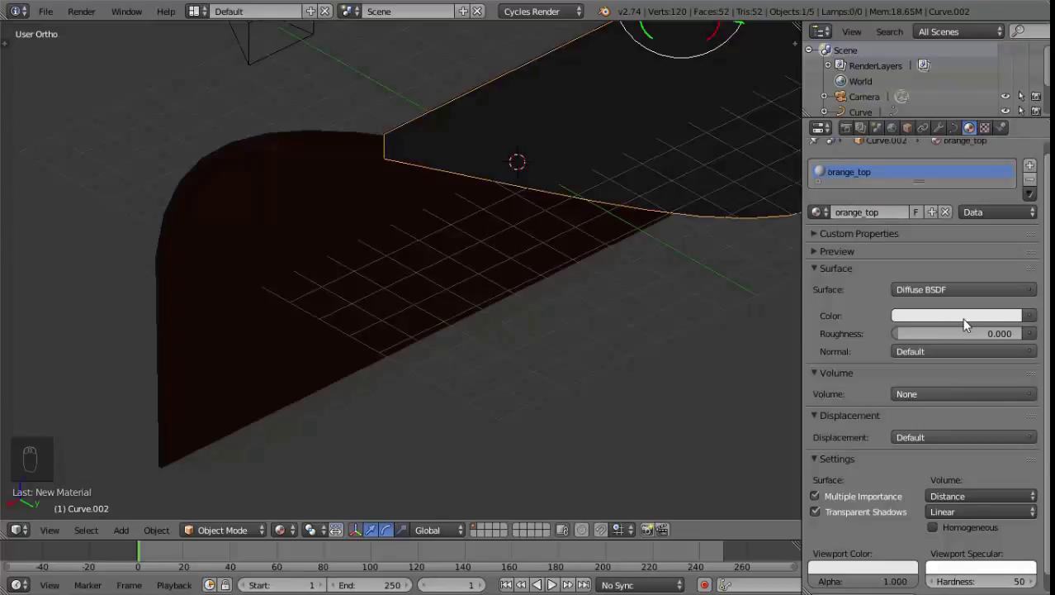
{"action": "key", "text": "ctrl+v"}
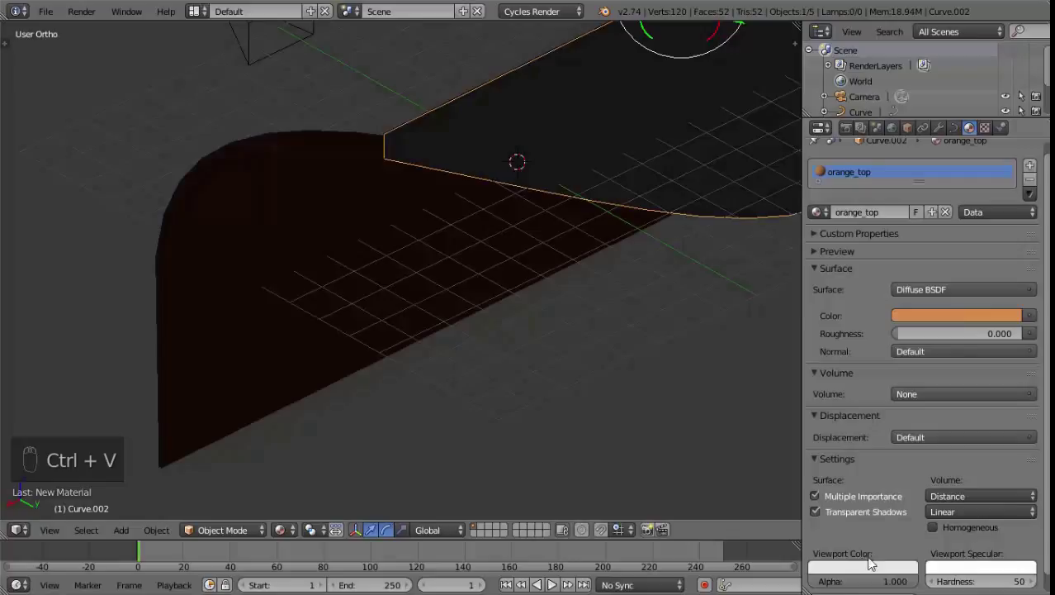
{"action": "key", "text": "ctrl+v"}
Step: Set the orange_top surface to Emission and brighten its orange colour
{"action": "left_click_drag", "start_coordinate": [818, 458], "coordinate": [987, 323]}
{"action": "left_click_drag", "start_coordinate": [994, 320], "coordinate": [1018, 181]}
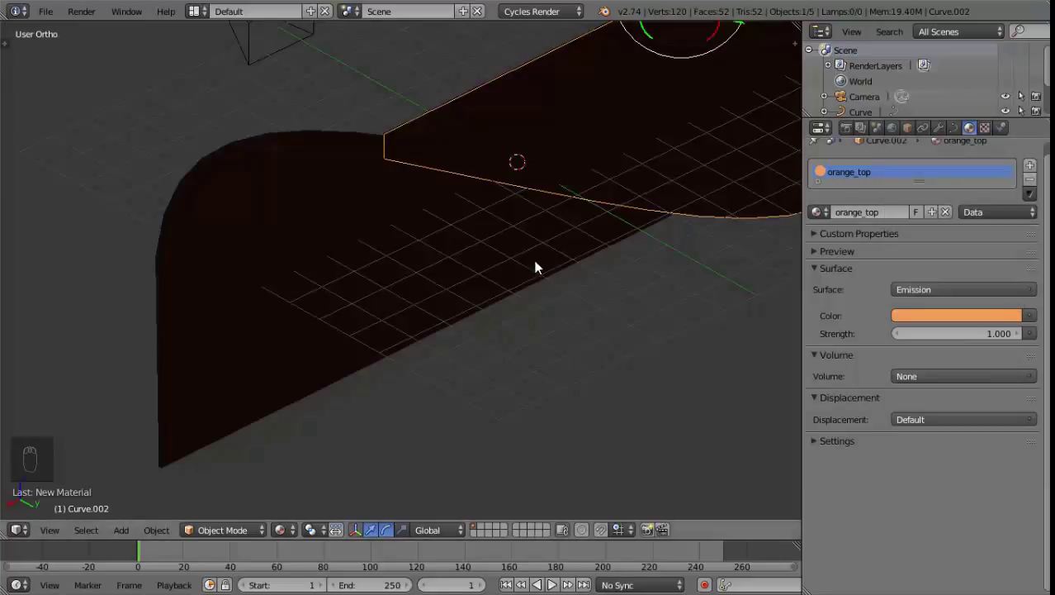
{"action": "left_click_drag", "start_coordinate": [753, 240], "coordinate": [525, 229]}
Step: Return to camera view and preview the blue planes with Rendered shading
{"action": "key", "text": "KP_0"}
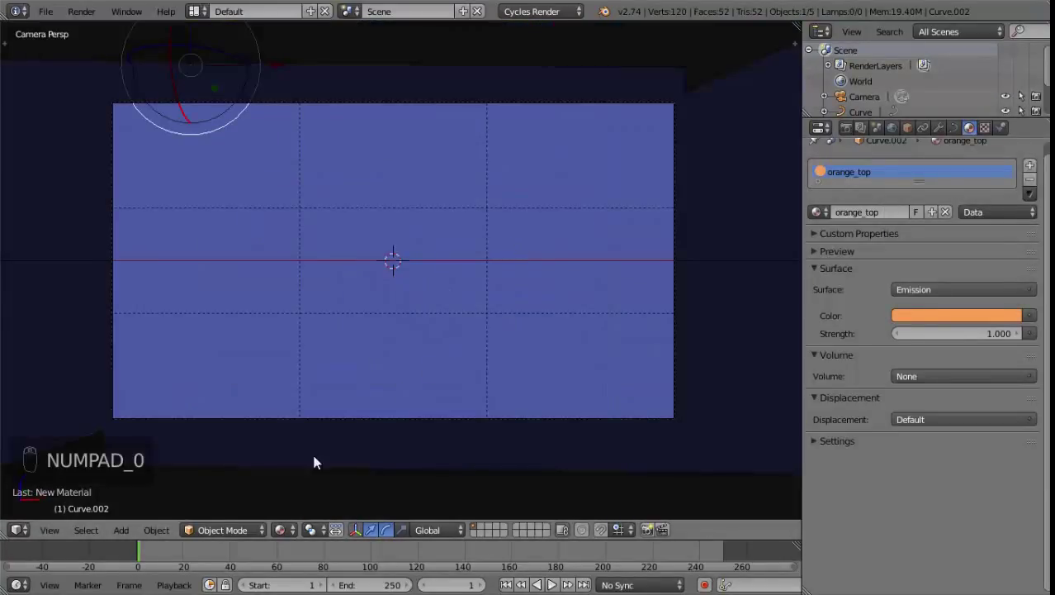
{"action": "middle_click", "coordinate": [241, 525]}
{"action": "left_click_drag", "start_coordinate": [287, 533], "coordinate": [323, 429]}
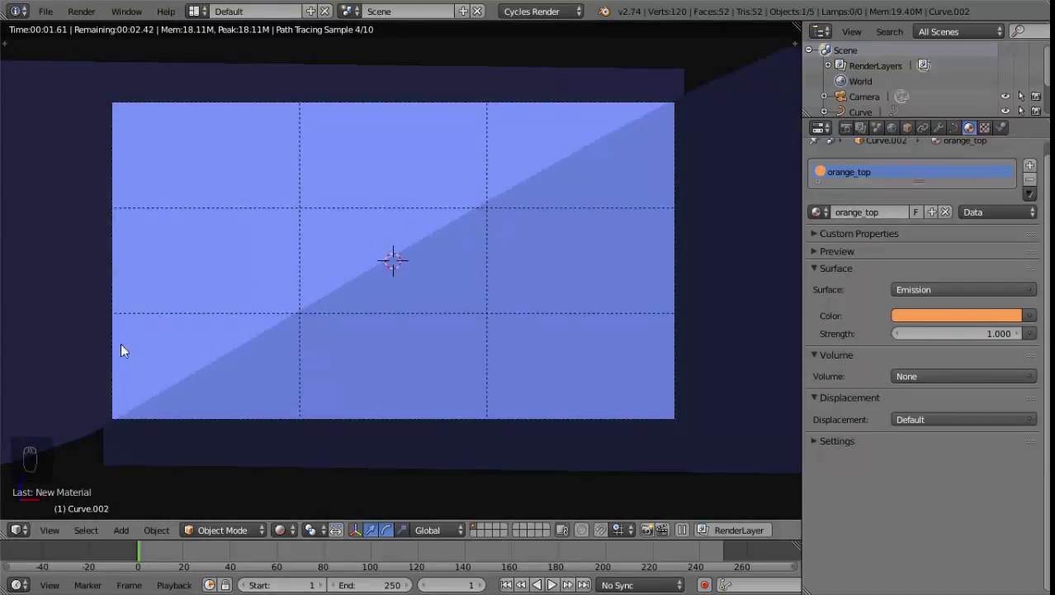
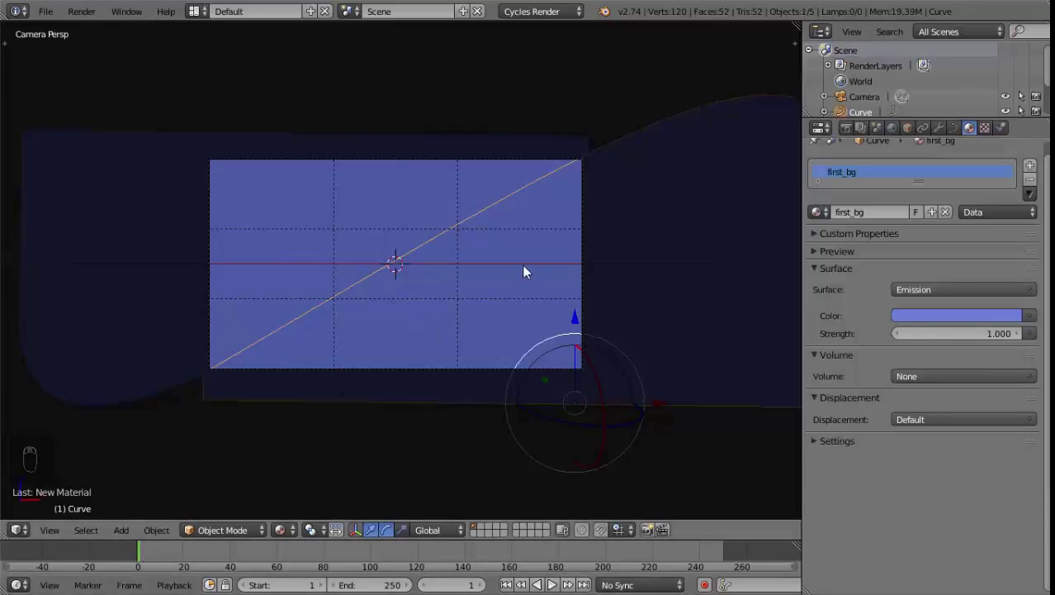
Step: Keyframe the first_bg plane's location at frame 1, then slide it diagonally at frame 10 to reveal orange
{"action": "key", "text": "i"}
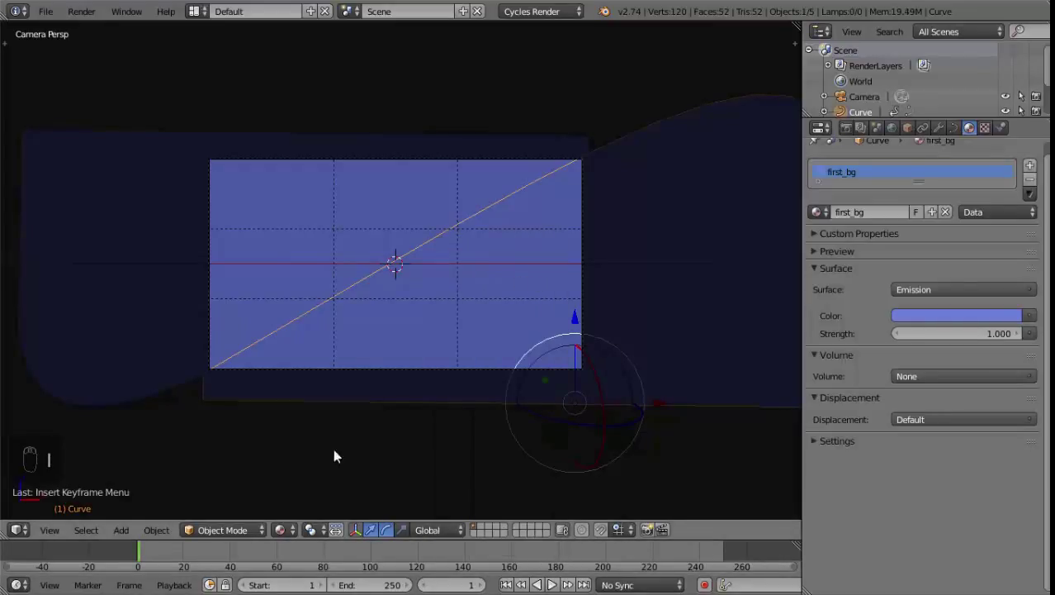
{"action": "left_click_drag", "start_coordinate": [187, 556], "coordinate": [166, 560]}
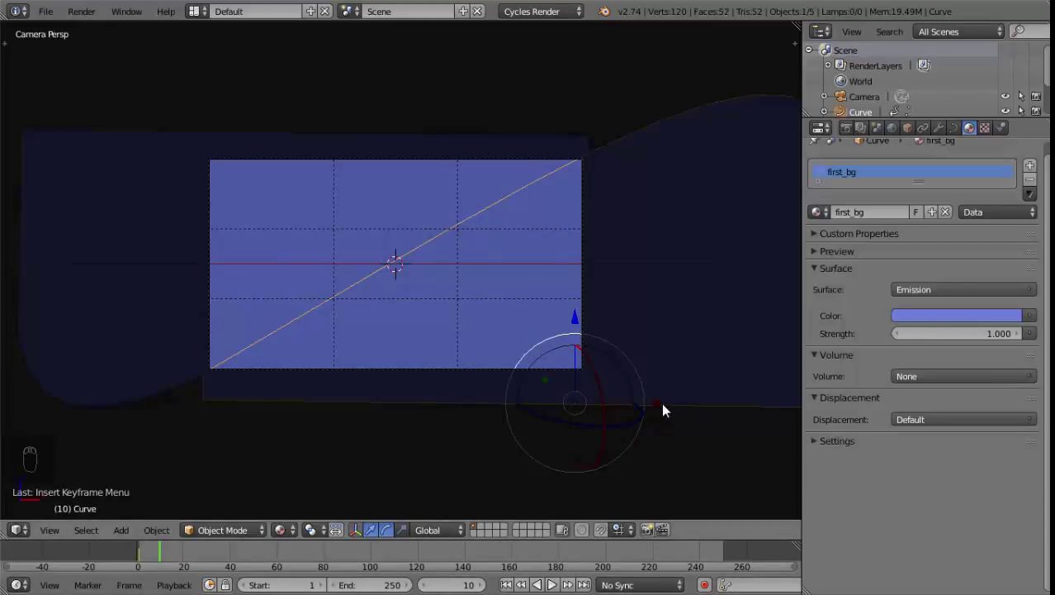
{"action": "left_click_drag", "start_coordinate": [661, 407], "coordinate": [660, 406]}
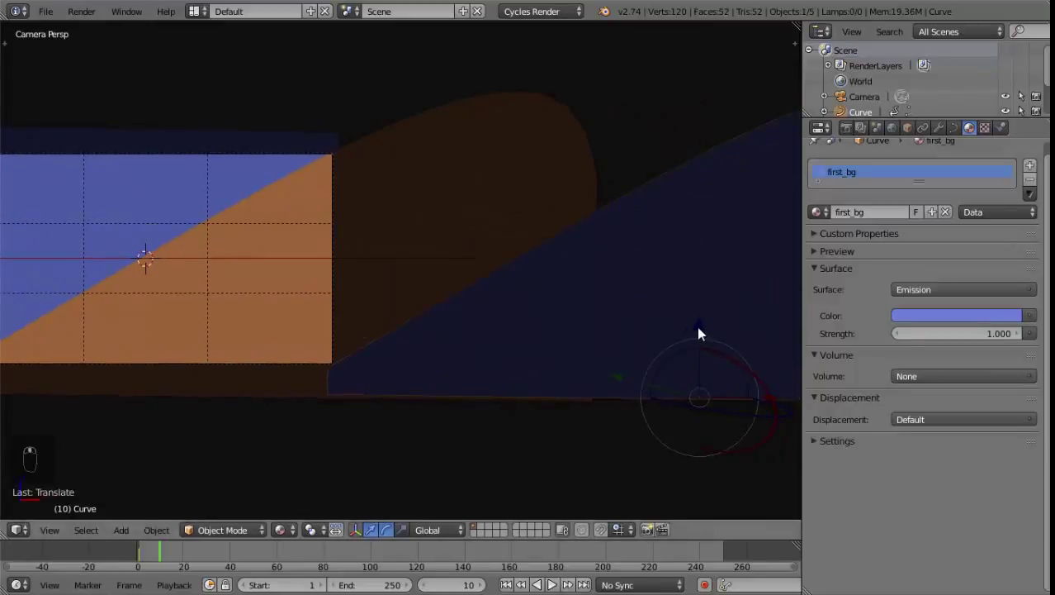
{"action": "left_click_drag", "start_coordinate": [704, 327], "coordinate": [681, 117]}
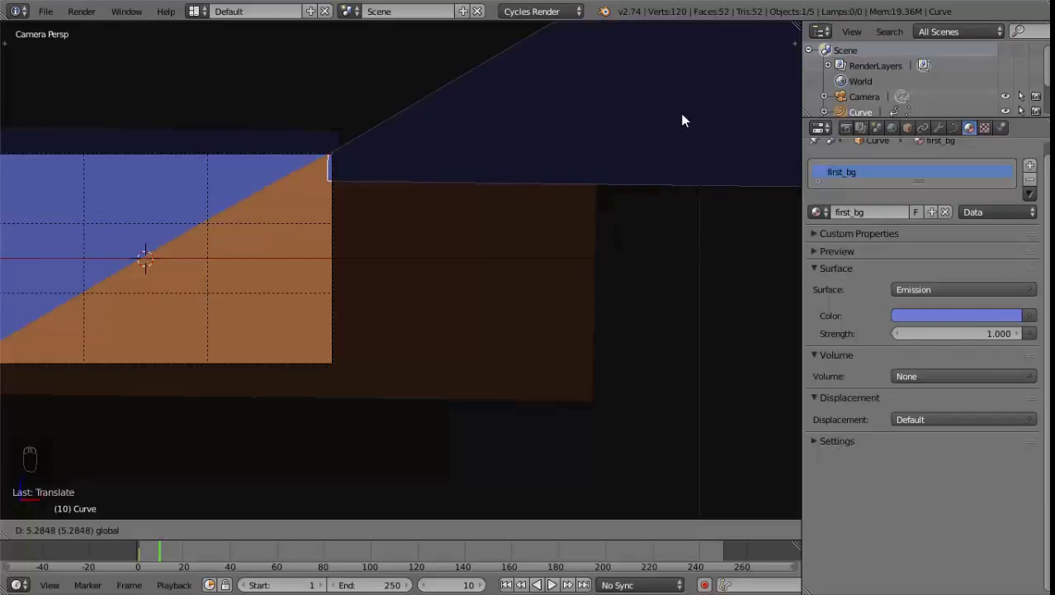
{"action": "middle_click", "coordinate": [525, 285]}
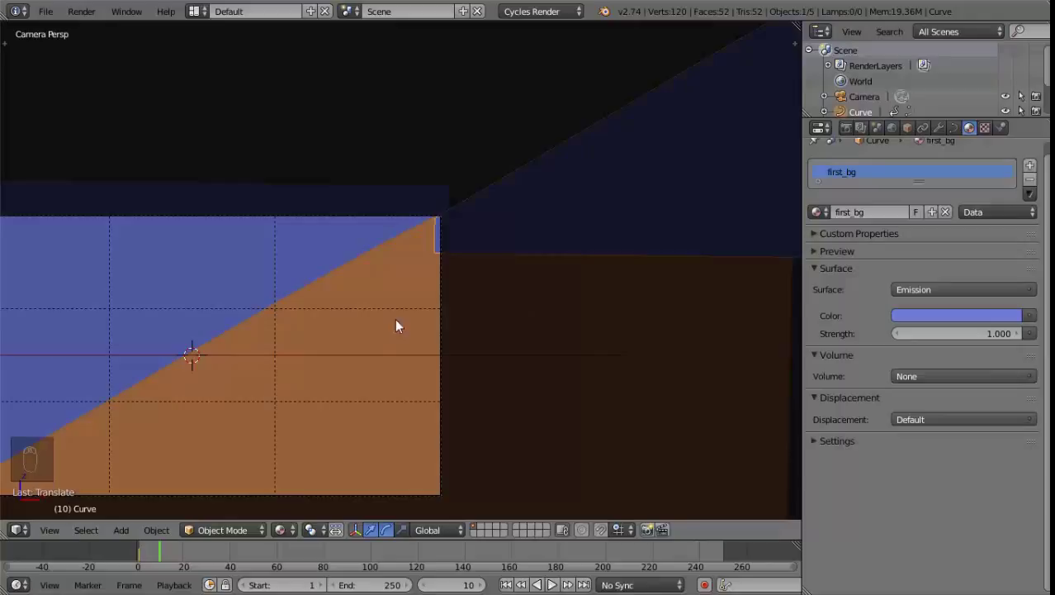
Step: In wireframe, nudge the blue plane along the slanted edge and keyframe its frame-10 location
{"action": "key", "text": "z"}
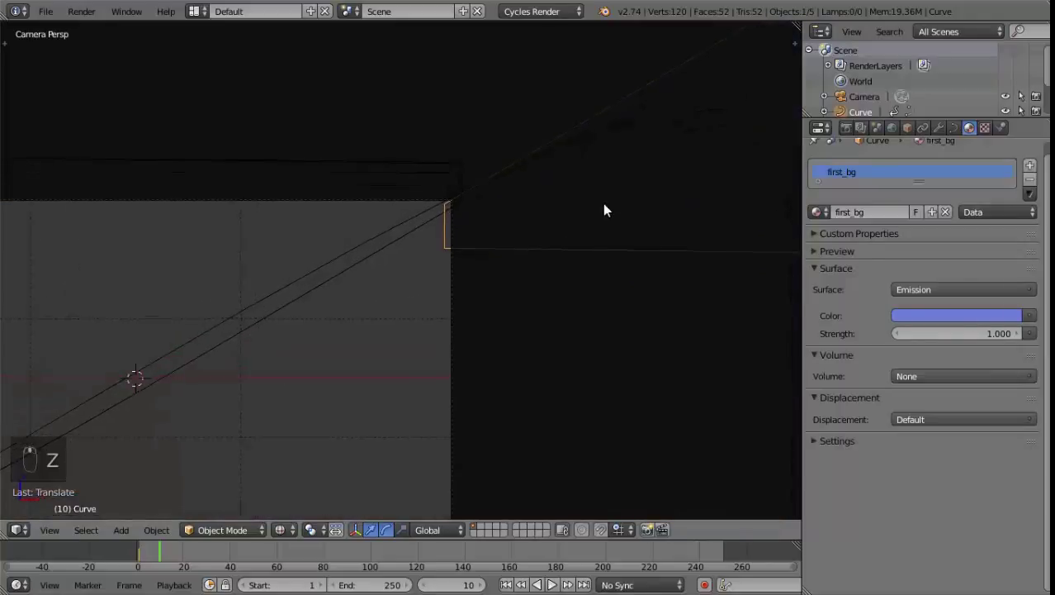
{"action": "left_click_drag", "start_coordinate": [558, 211], "coordinate": [539, 151]}
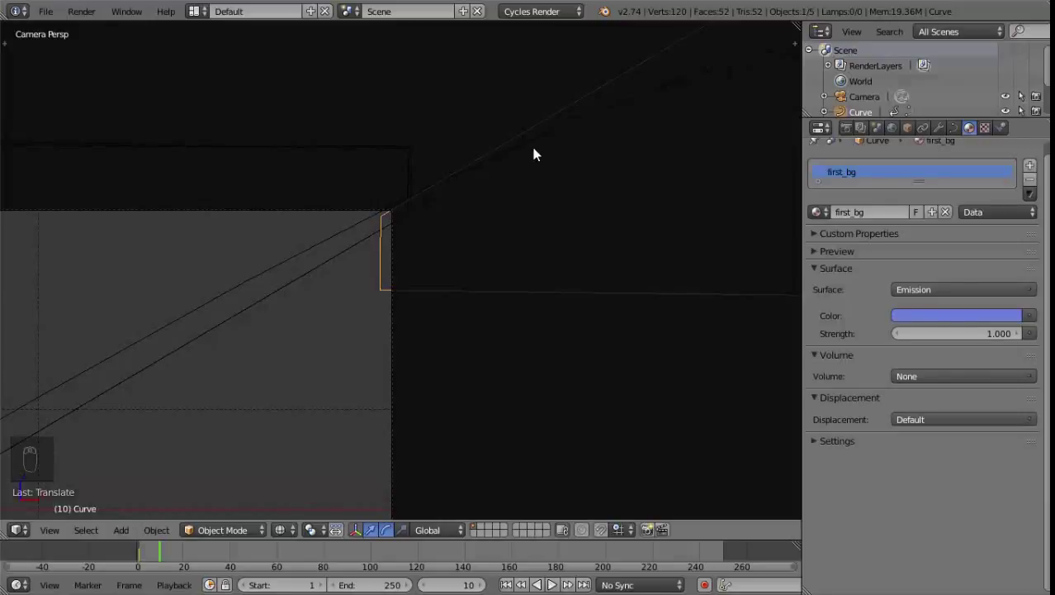
{"action": "key", "text": "g"}
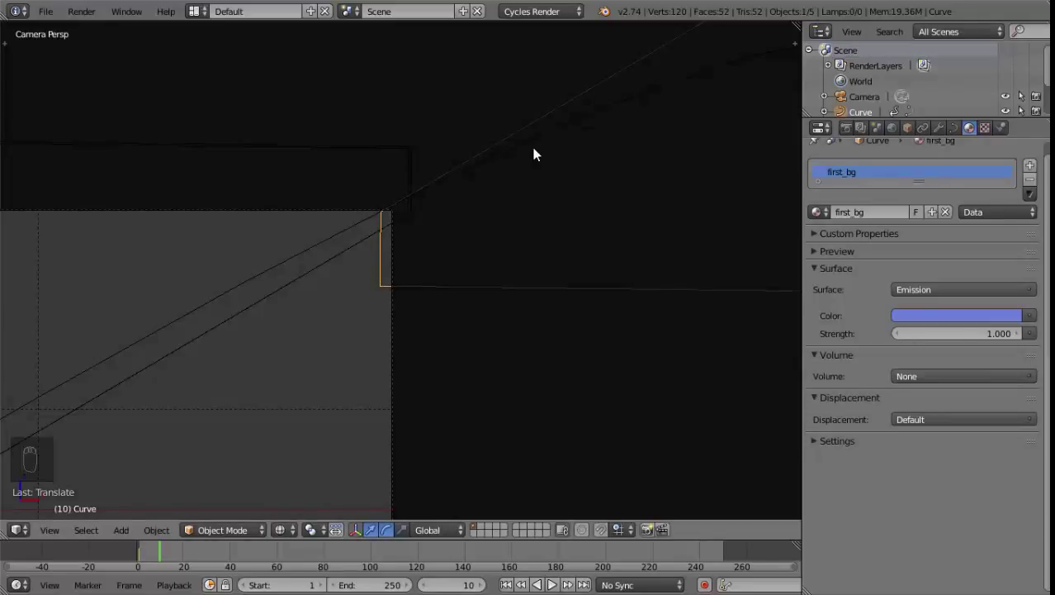
{"action": "key", "text": "g"}
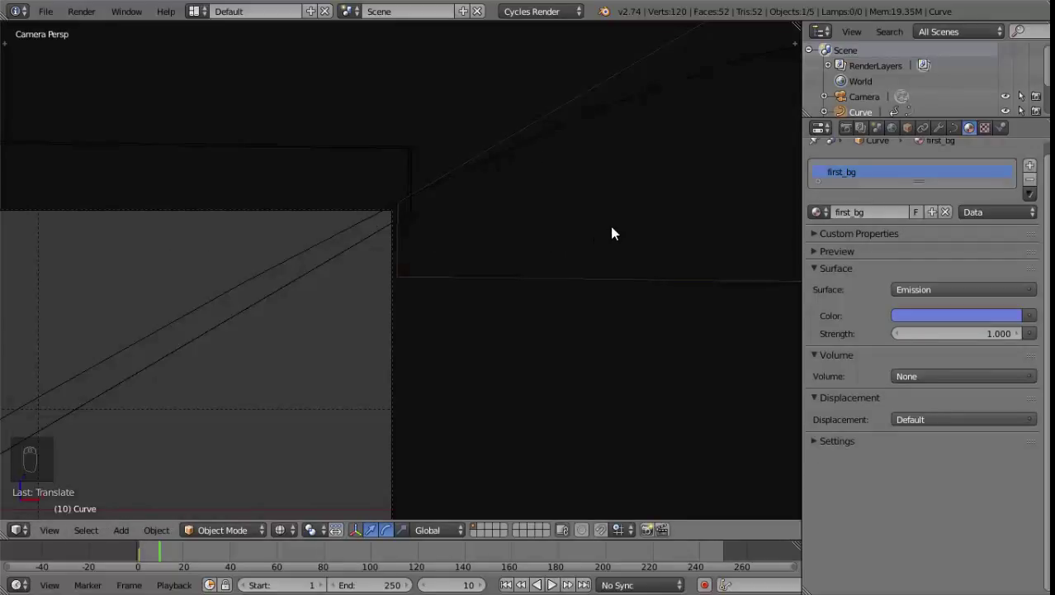
{"action": "key", "text": "i"}
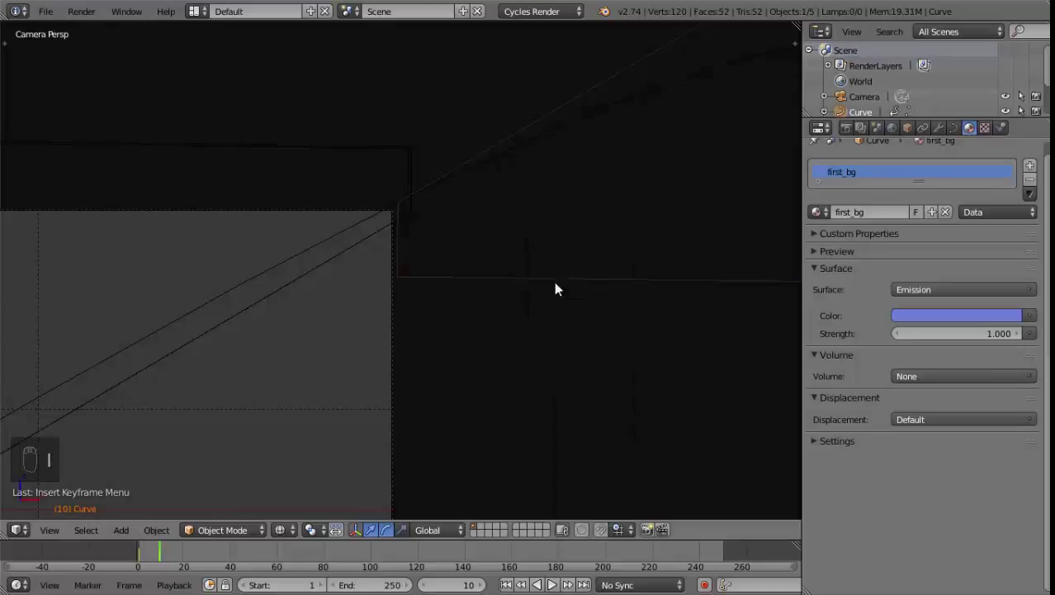
{"action": "key", "text": "z"}
Step: Keyframe the second_bg plane's location at frame 1 where it fully covers the orange
{"action": "middle_click", "coordinate": [489, 277]}
{"action": "left_click_drag", "start_coordinate": [369, 421], "coordinate": [477, 333]}
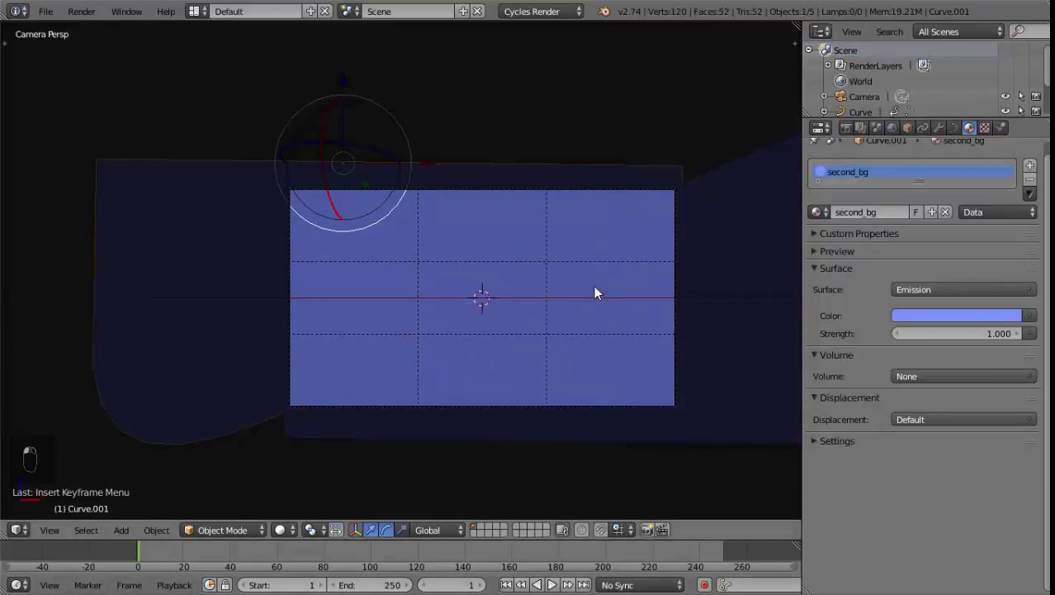
{"action": "key", "text": "i"}
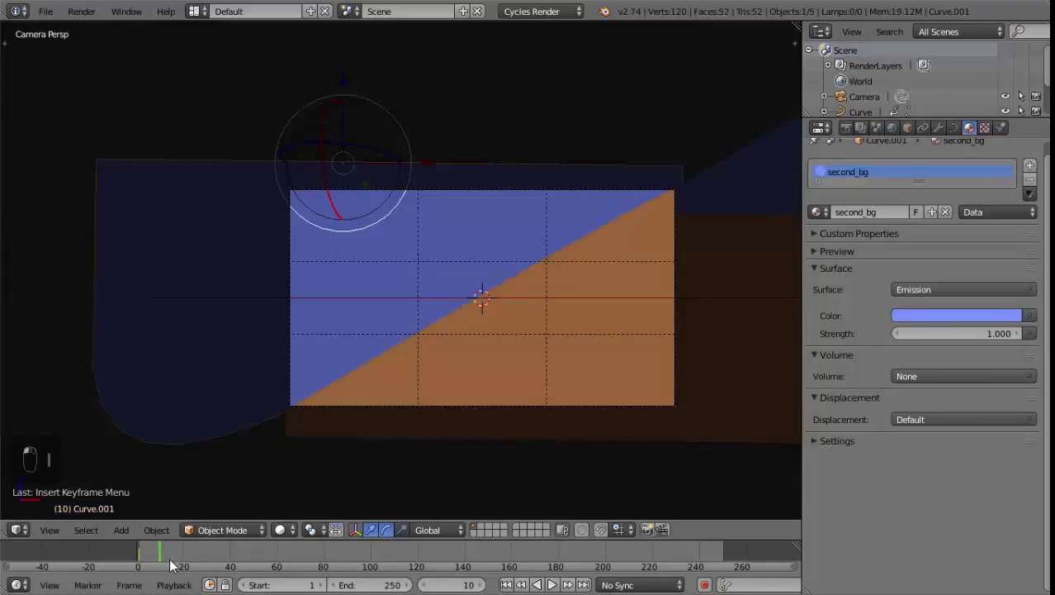
{"action": "left_click", "coordinate": [220, 535]}
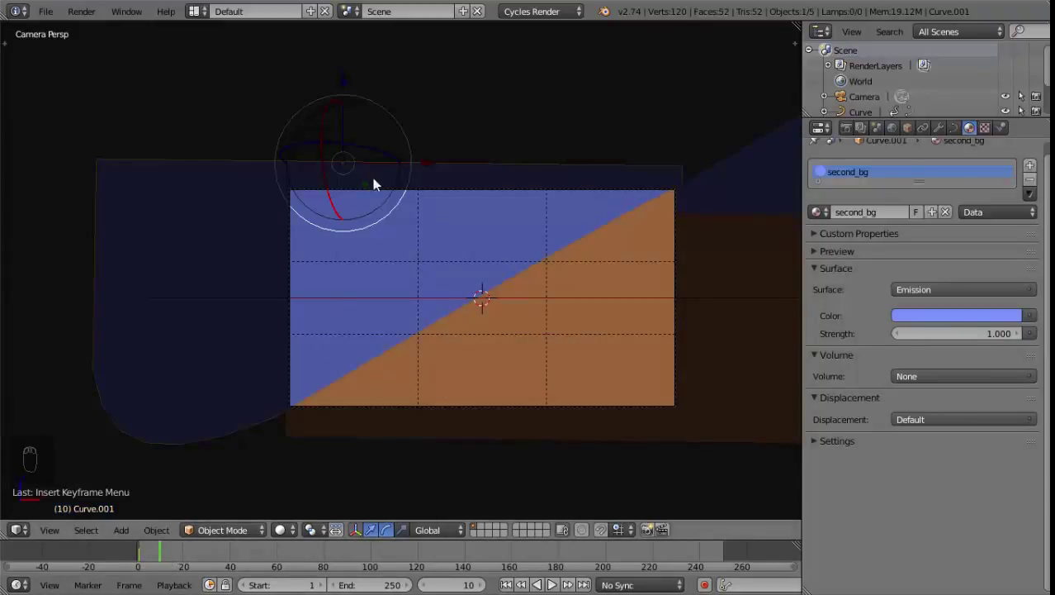
{"action": "left_click_drag", "start_coordinate": [373, 166], "coordinate": [34, 143]}
{"action": "left_click_drag", "start_coordinate": [258, 275], "coordinate": [147, 215]}
{"action": "left_click_drag", "start_coordinate": [142, 134], "coordinate": [390, 376]}
{"action": "middle_click", "coordinate": [148, 269]}
Step: At a later frame, move the second_bg plane diagonally in wireframe to reveal the orange plane
{"action": "key", "text": "z"}
{"action": "middle_click", "coordinate": [405, 308]}
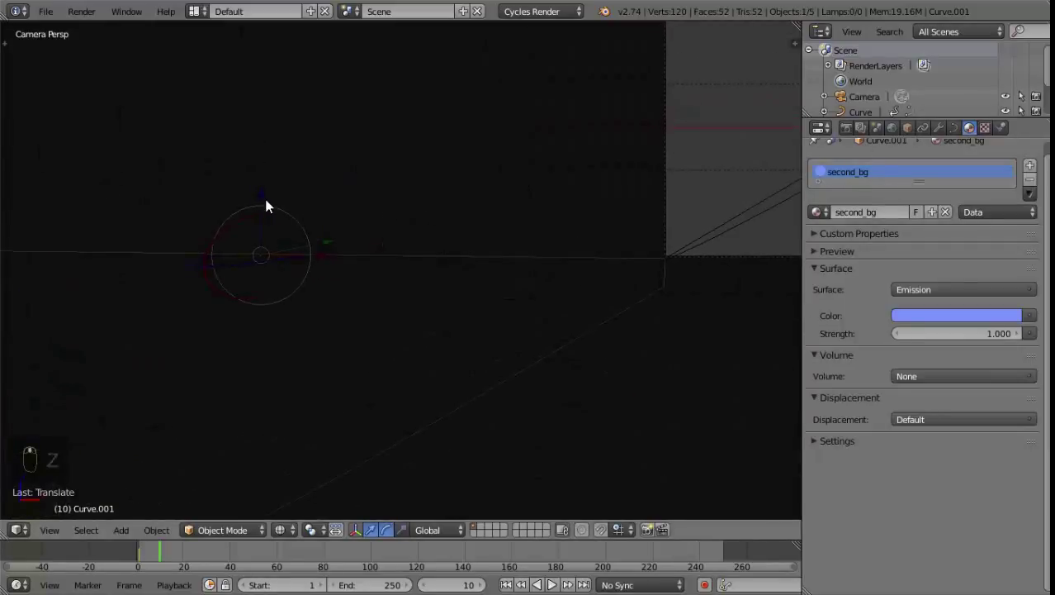
{"action": "left_click_drag", "start_coordinate": [267, 203], "coordinate": [272, 176]}
{"action": "left_click", "coordinate": [272, 176]}
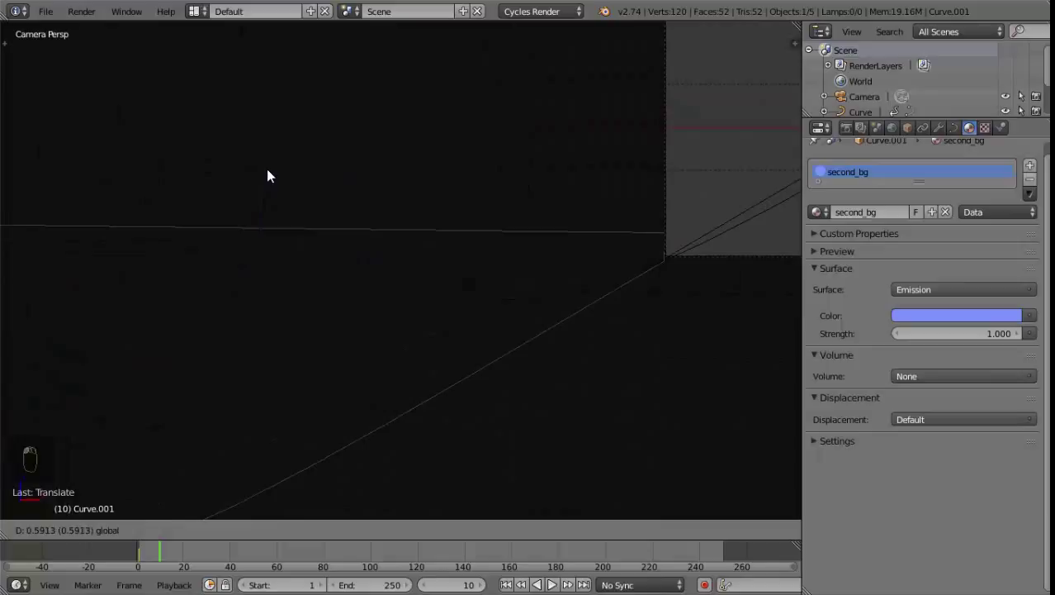
{"action": "left_click_drag", "start_coordinate": [369, 215], "coordinate": [497, 327]}
{"action": "key", "text": "g"}
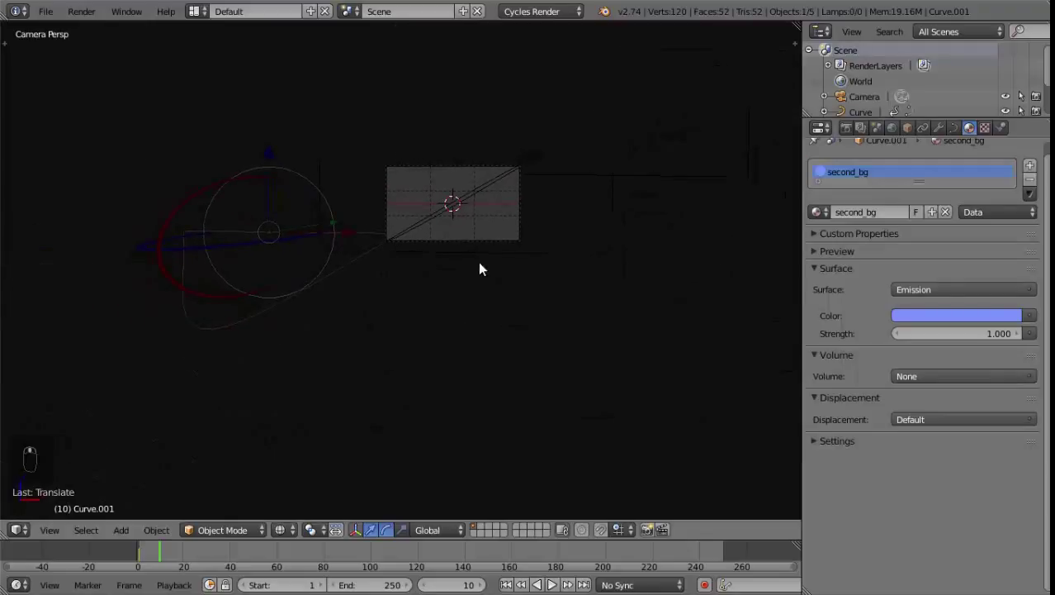
Step: Keyframe the moved plane, play the animation repeatedly to watch the orange reveal, and return to frame 1
{"action": "key", "text": "i"}
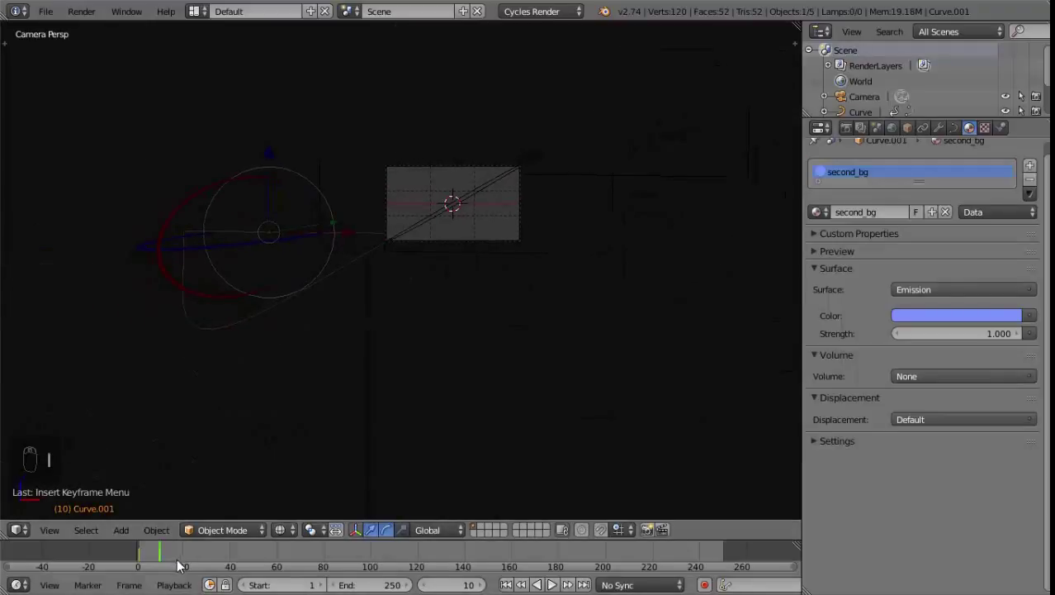
{"action": "left_click_drag", "start_coordinate": [287, 532], "coordinate": [509, 546]}
{"action": "left_click_drag", "start_coordinate": [528, 334], "coordinate": [437, 303]}
{"action": "key", "text": "a"}
{"action": "key", "text": "alt+a"}
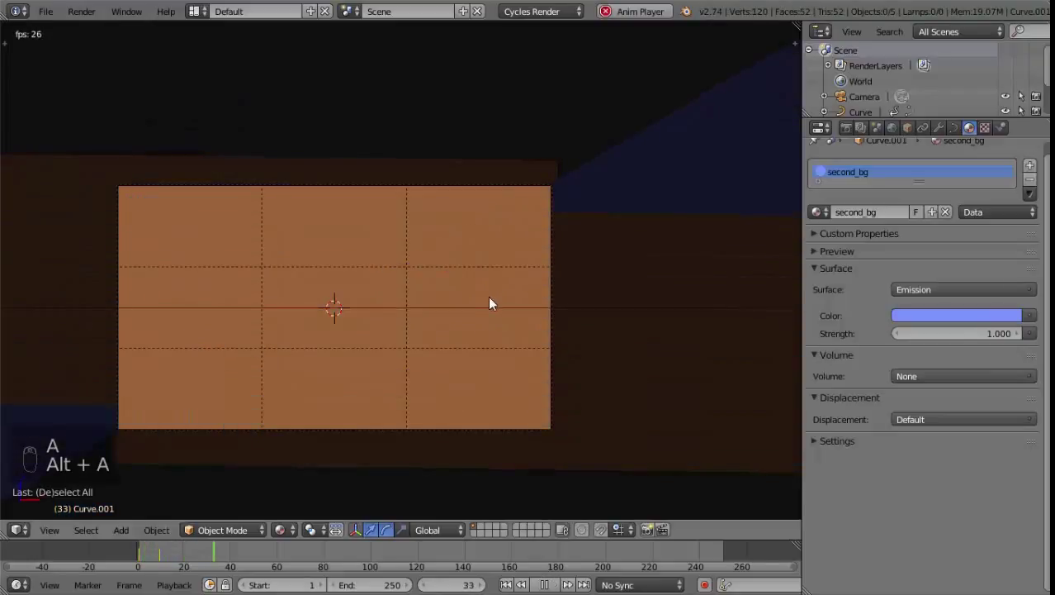
{"action": "key", "text": "Escape"}
{"action": "key", "text": "alt+a"}
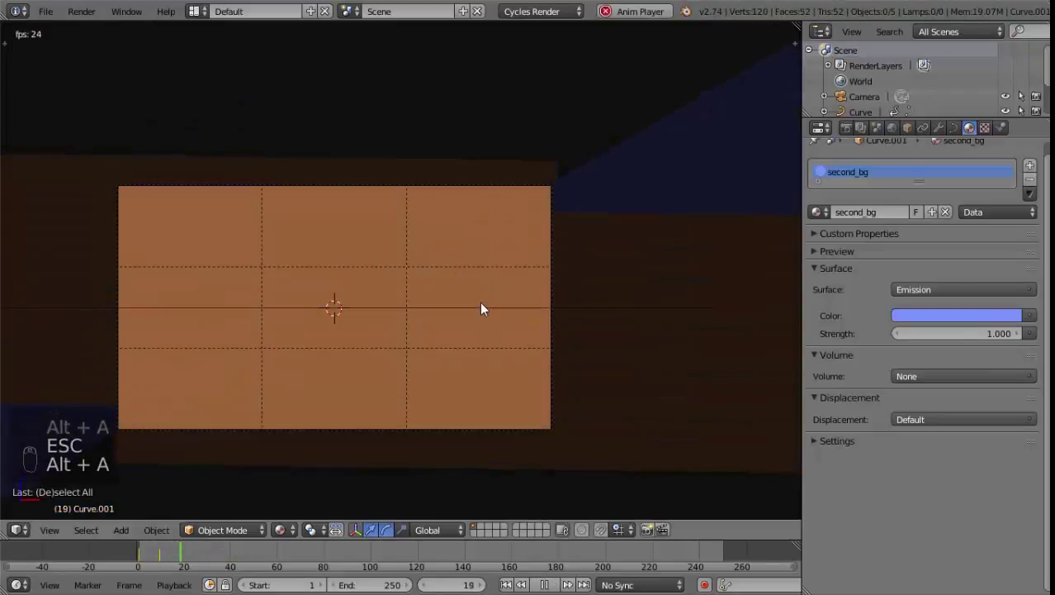
{"action": "key", "text": "Escape"}
{"action": "key", "text": "alt+a"}
{"action": "key", "text": "Escape"}
{"action": "key", "text": "alt+a"}
{"action": "key", "text": "Escape"}
{"action": "key", "text": "alt+a"}
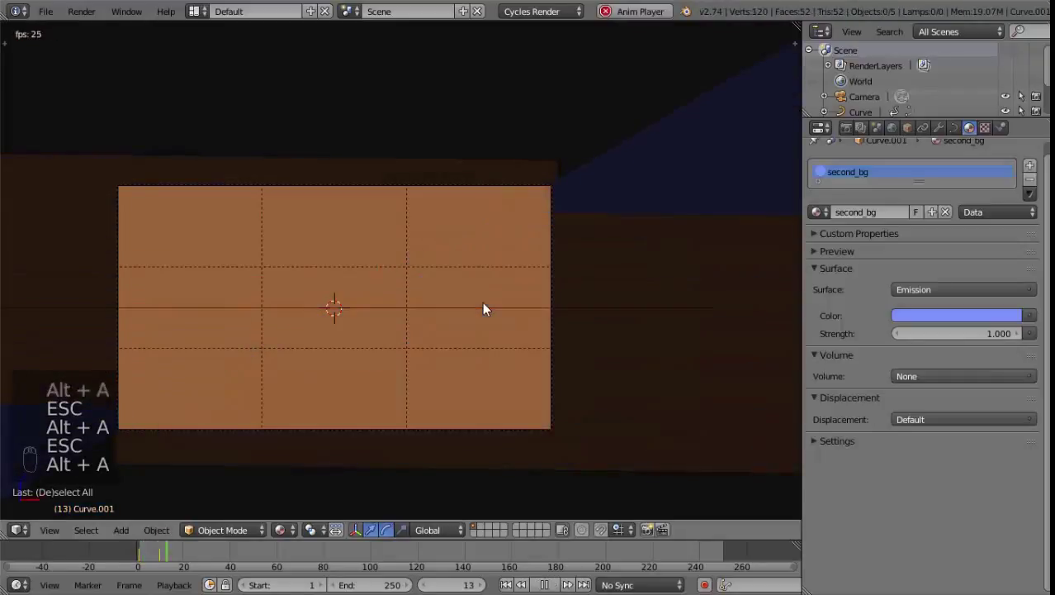
{"action": "key", "text": "Escape"}
{"action": "key", "text": "alt+a"}
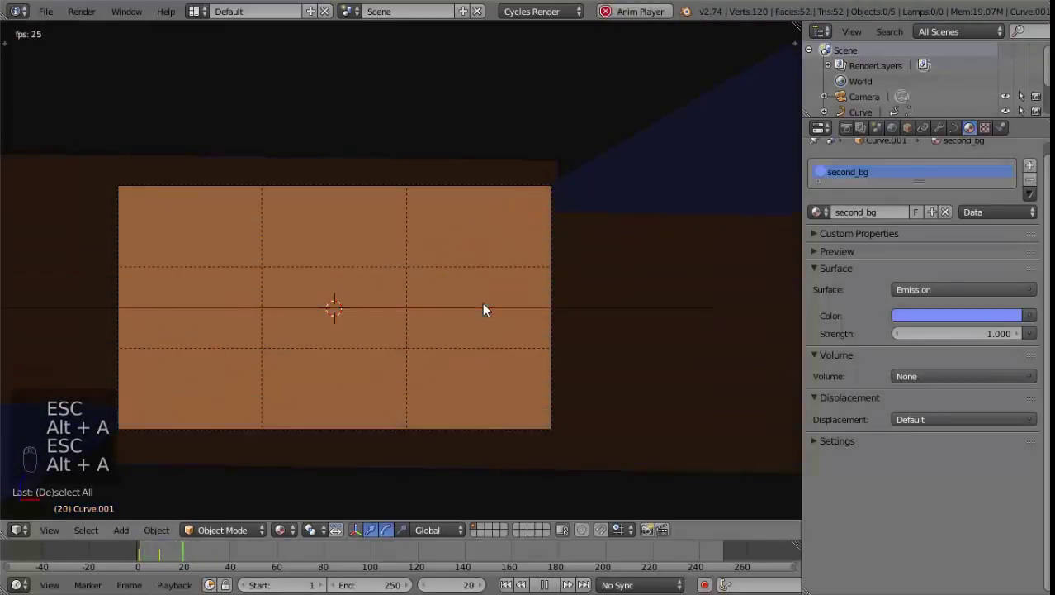
{"action": "key", "text": "Escape"}
{"action": "key", "text": "alt+a"}
{"action": "key", "text": "Escape"}
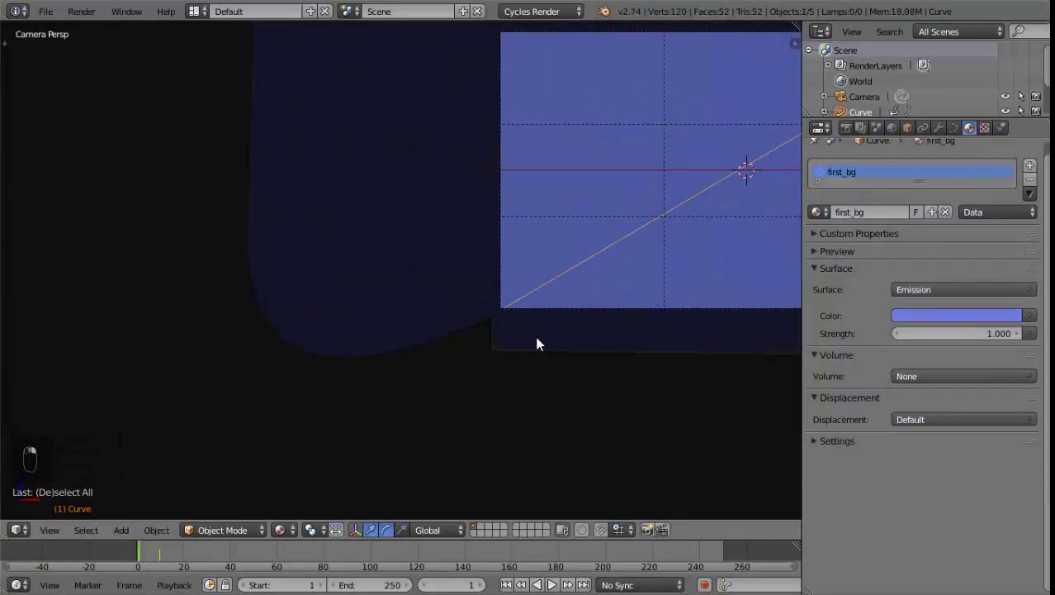
Step: In Edit Mode from front ortho, grab and extend each blue curve's points well beyond the camera frame
{"action": "key", "text": "Tab"}
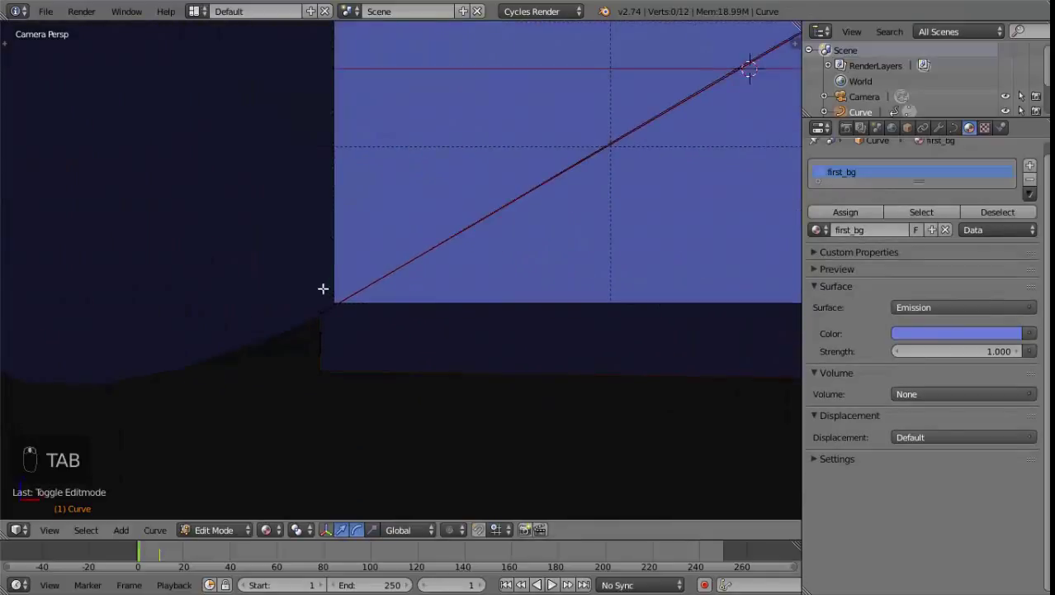
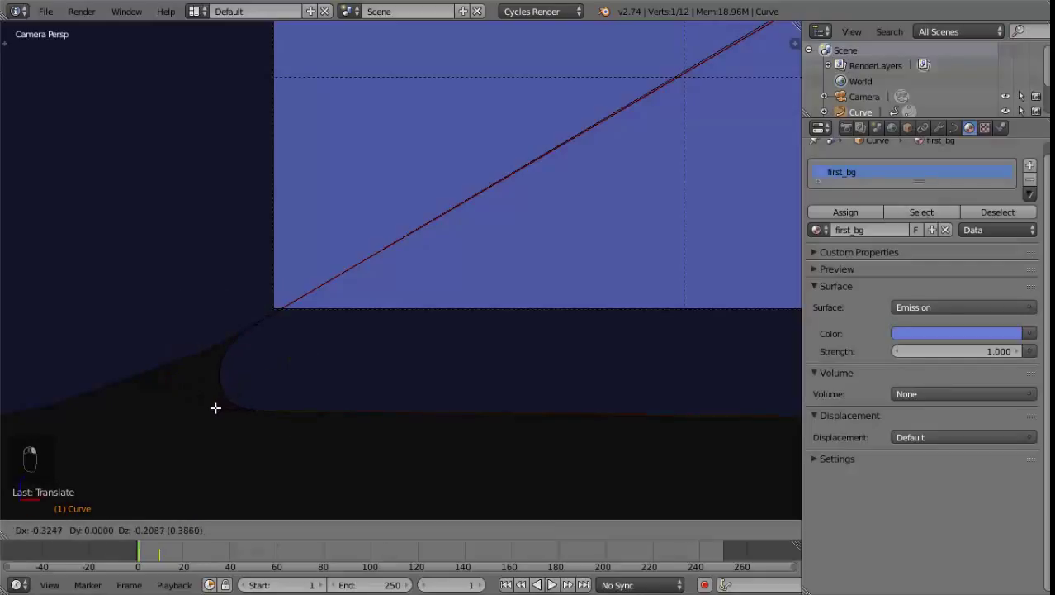
{"action": "key", "text": "KP_1"}
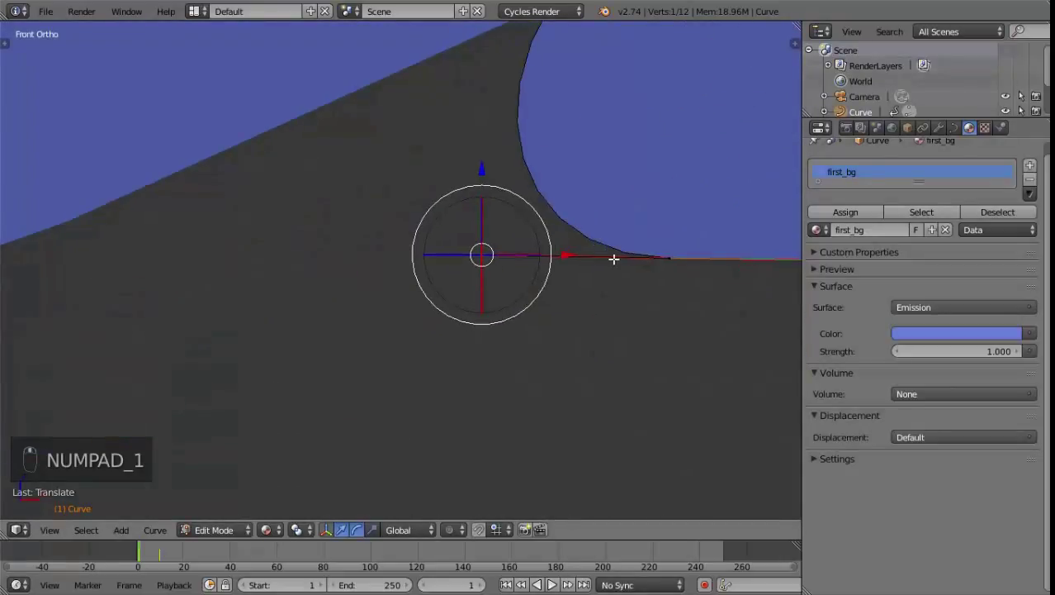
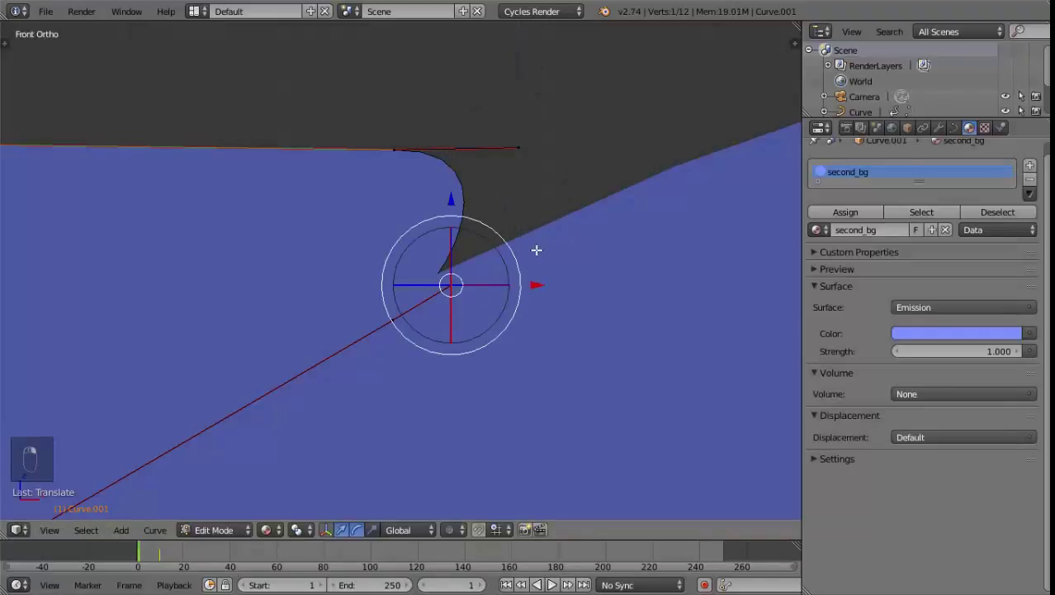
{"action": "key", "text": "g"}
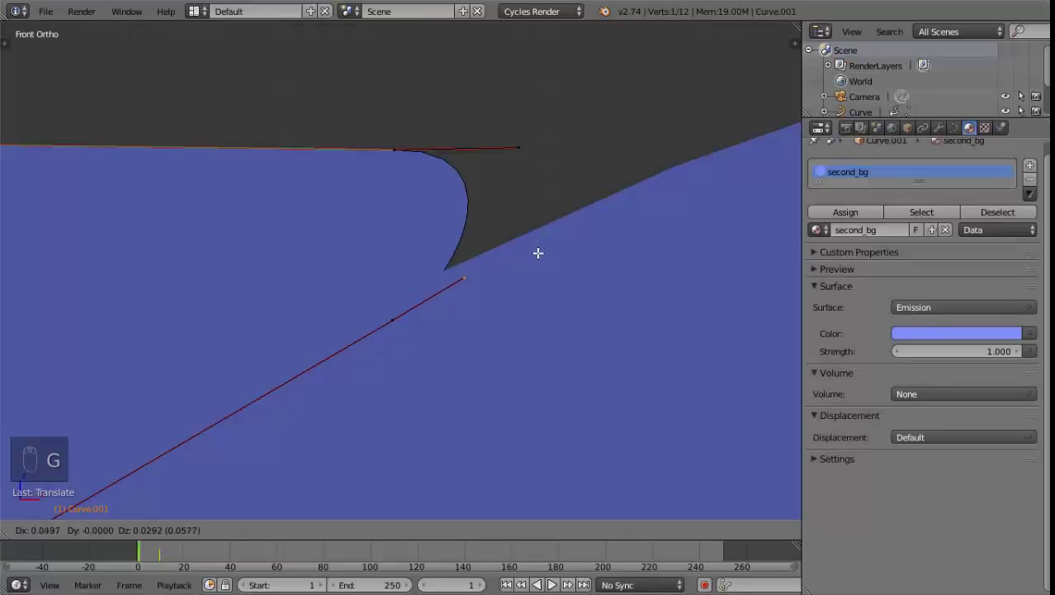
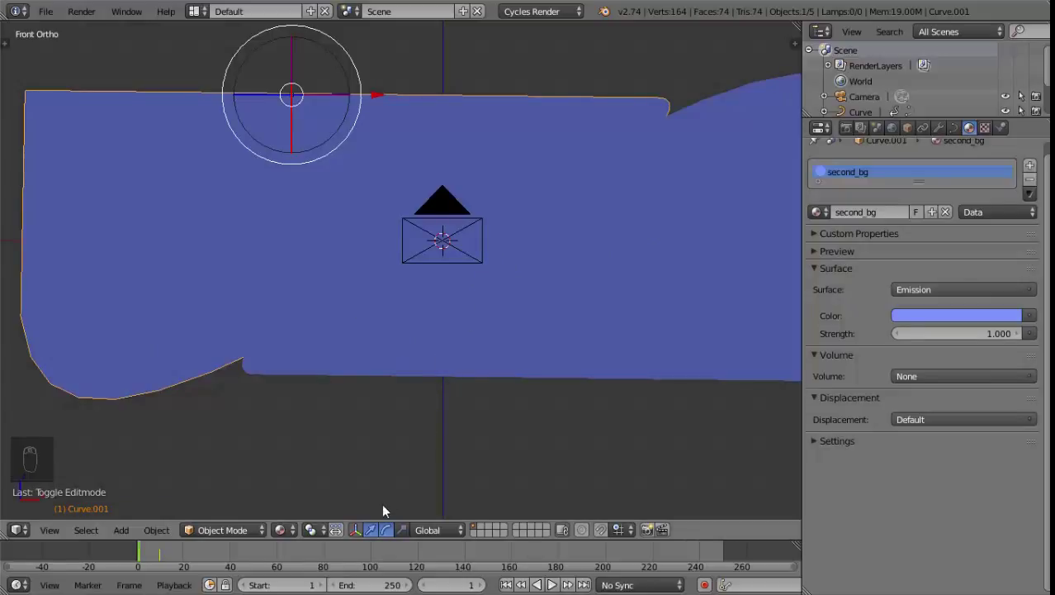
Step: Through the camera, step the frames back and forth up to frame 10 to check both blue planes slide clear of the orange
{"action": "key", "text": "KP_0"}
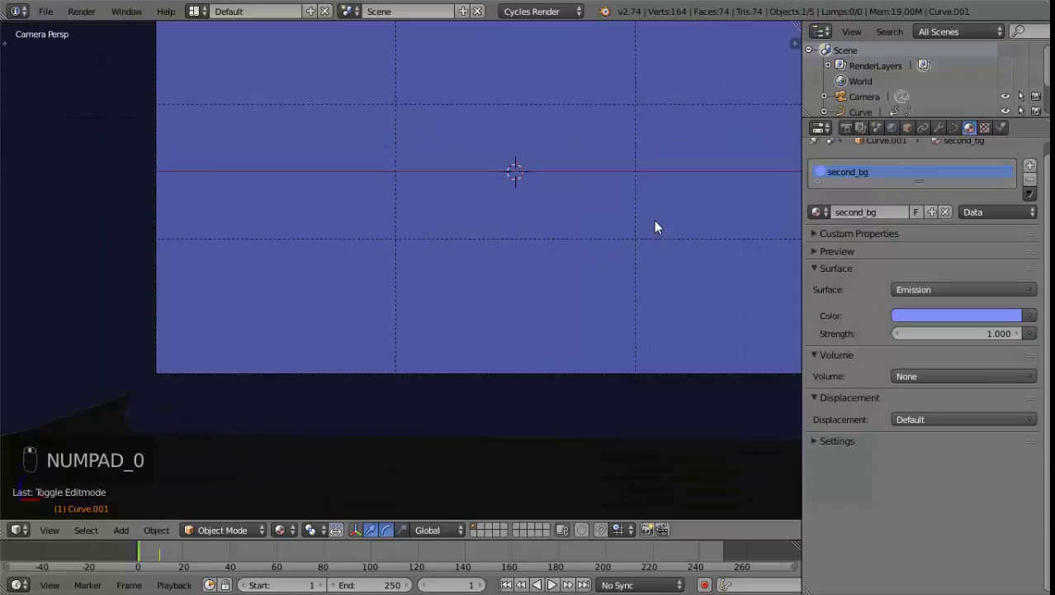
{"action": "key", "text": "Right"}
{"action": "key", "text": "Right"}
{"action": "key", "text": "Right"}
{"action": "key", "text": "Right"}
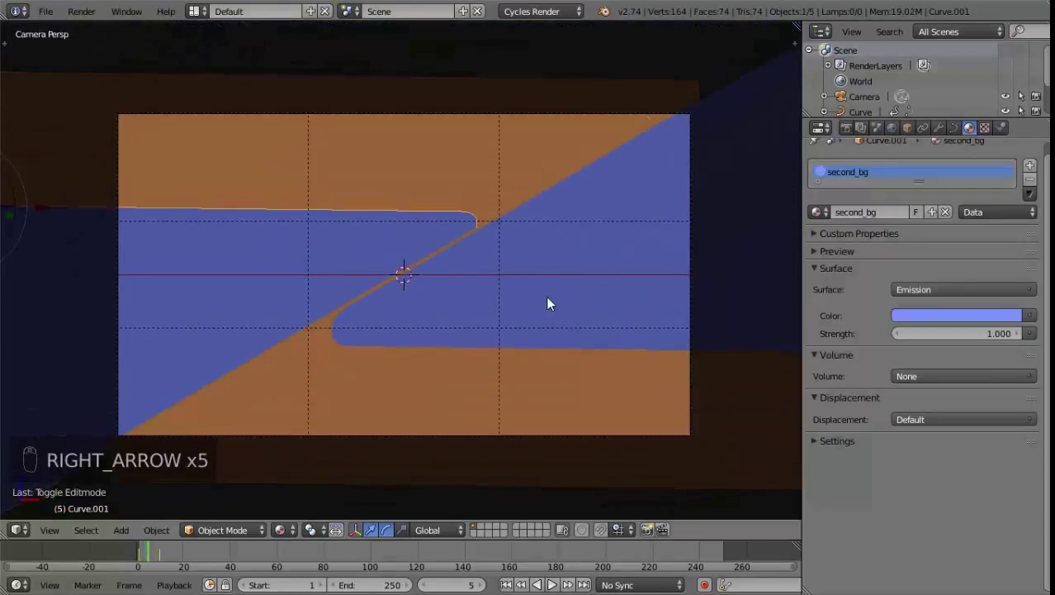
{"action": "key", "text": "Right"}
{"action": "key", "text": "Left"}
{"action": "key", "text": "Left"}
{"action": "key", "text": "Left"}
{"action": "key", "text": "Left"}
{"action": "key", "text": "Right"}
{"action": "key", "text": "Right"}
{"action": "key", "text": "Right"}
{"action": "key", "text": "Right"}
{"action": "key", "text": "Right"}
{"action": "key", "text": "Left"}
{"action": "key", "text": "Left"}
{"action": "key", "text": "Left"}
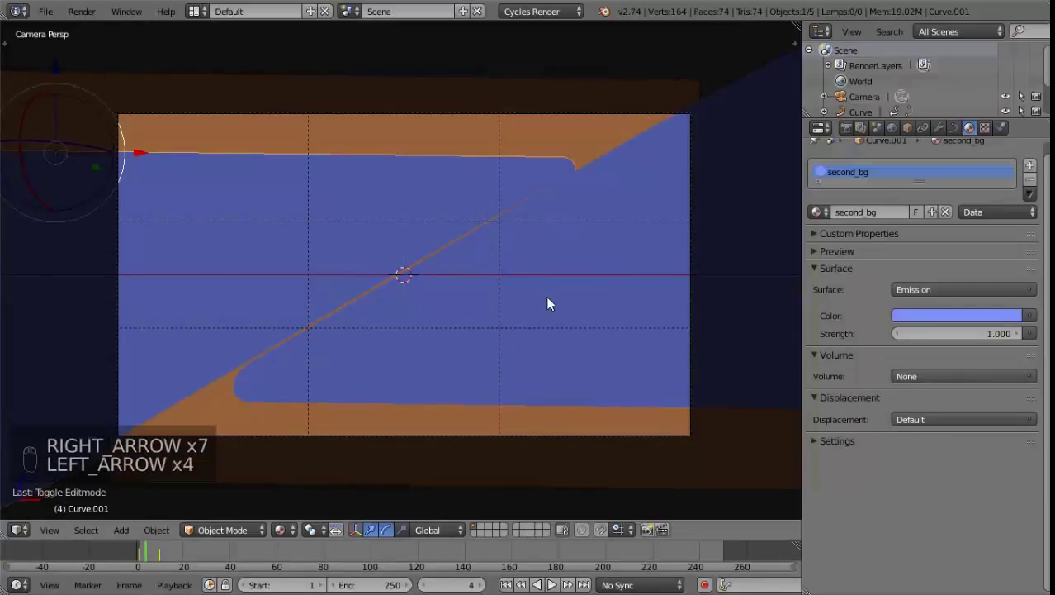
{"action": "key", "text": "Right"}
{"action": "key", "text": "Right"}
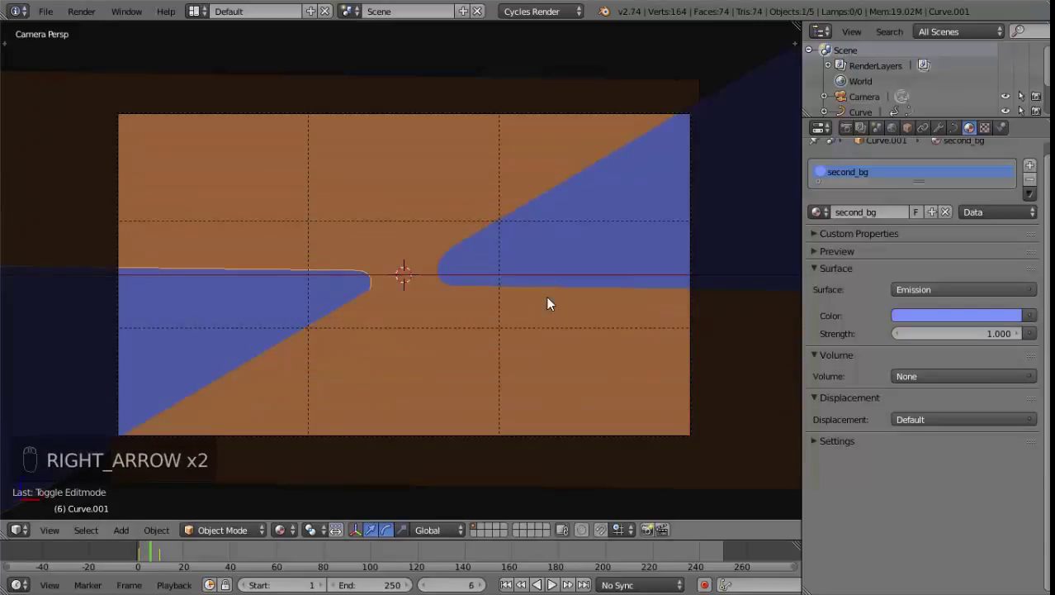
{"action": "key", "text": "Right"}
{"action": "key", "text": "Right"}
{"action": "key", "text": "Right"}
{"action": "key", "text": "Right"}
{"action": "key", "text": "Right"}
{"action": "key", "text": "Right"}
{"action": "key", "text": "Left"}
{"action": "key", "text": "Right"}
{"action": "key", "text": "Left"}
{"action": "key", "text": "Left"}
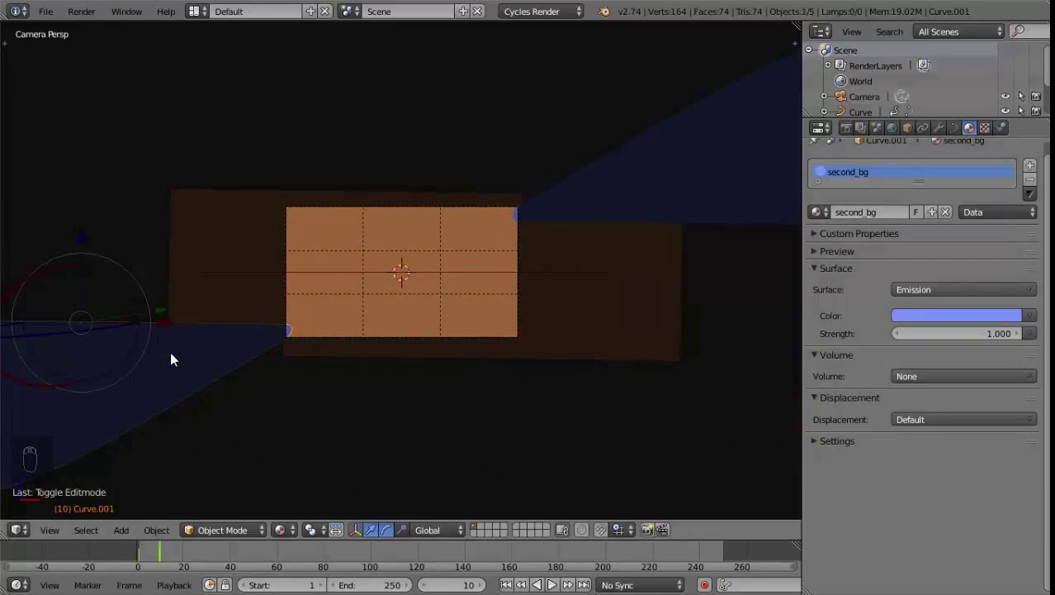
Step: Move the blue planes diagonally apart and keyframe their end positions
{"action": "key", "text": "g"}
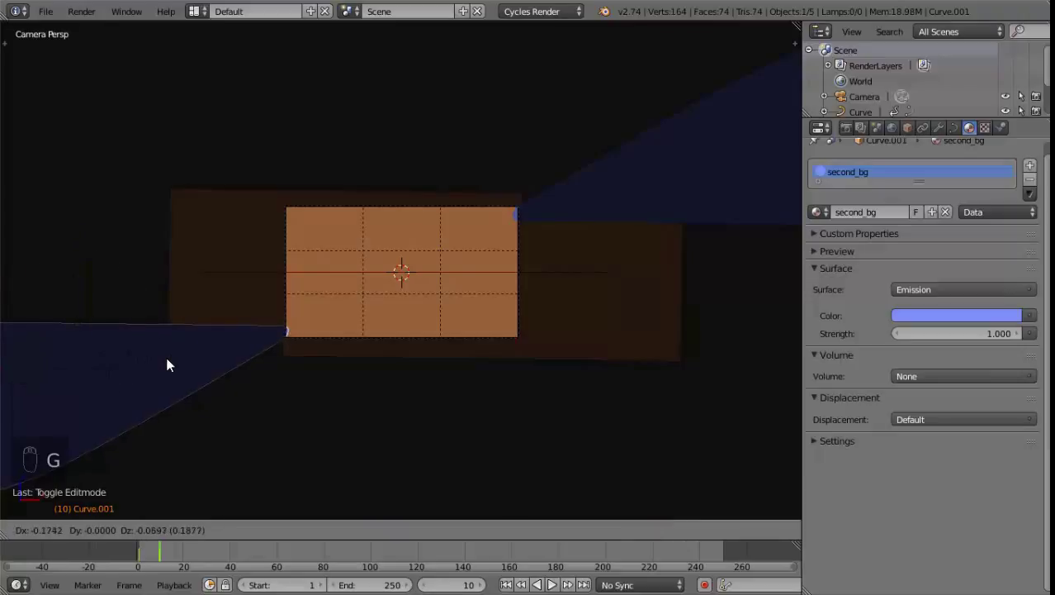
{"action": "left_click", "coordinate": [166, 367]}
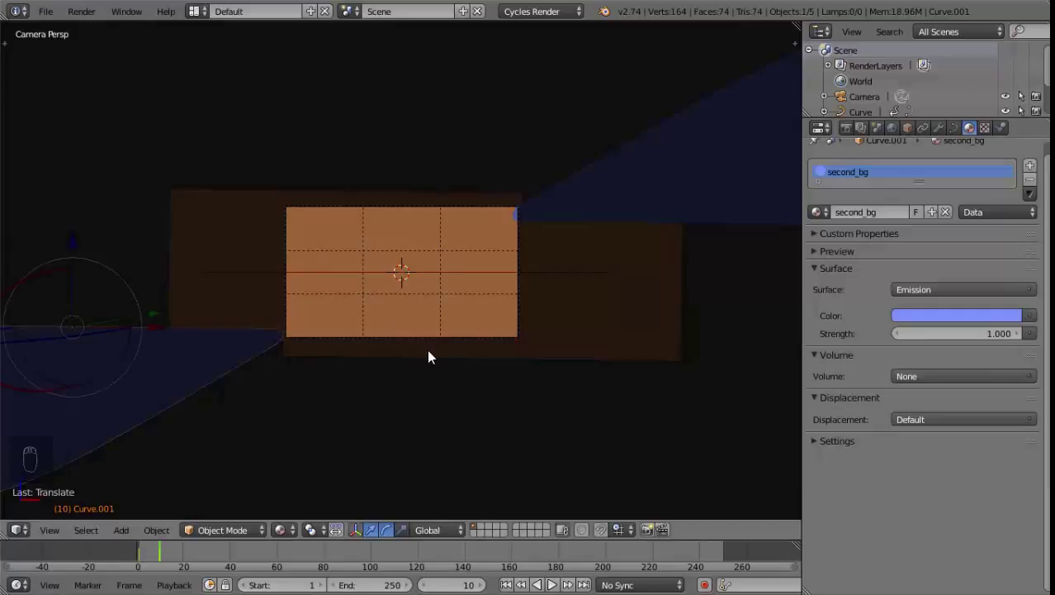
{"action": "key", "text": "i"}
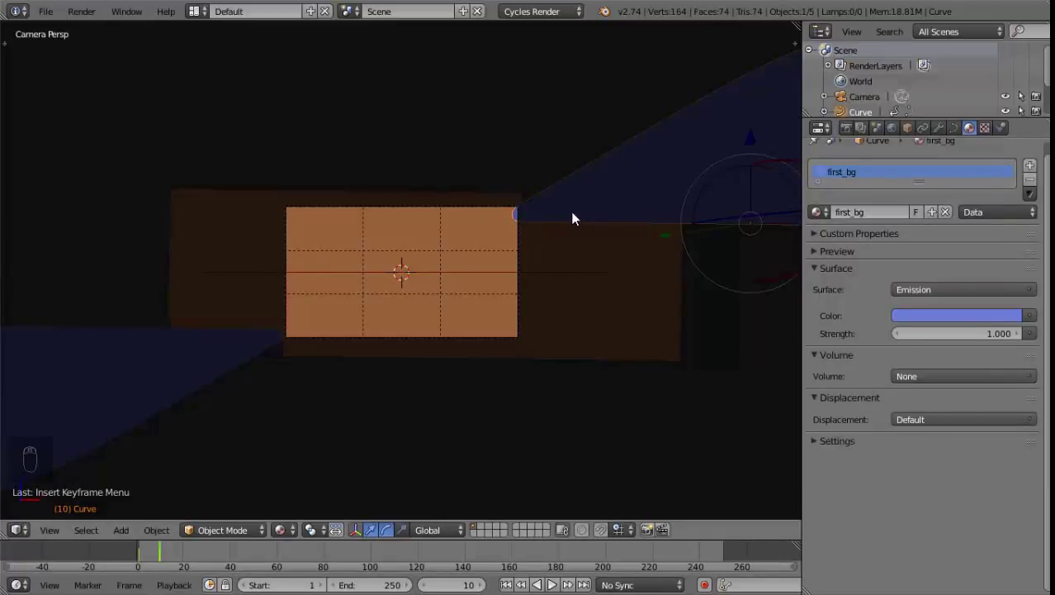
{"action": "key", "text": "g"}
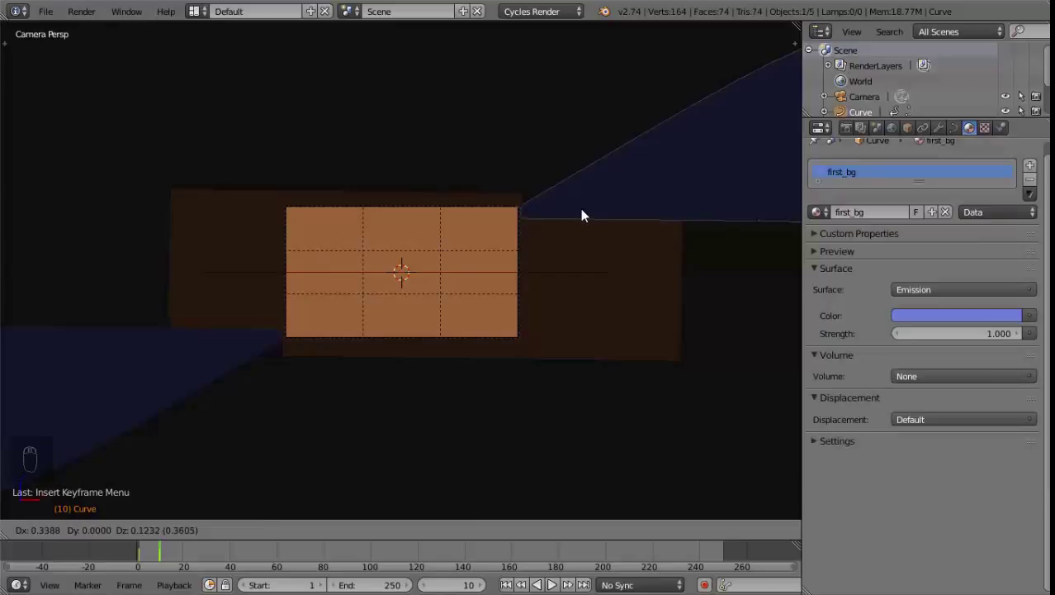
{"action": "key", "text": "i"}
Step: Scrub back and forth through frames 0–7 to check the blue planes parting over orange, ending at frame 0
{"action": "left_click", "coordinate": [167, 551]}
{"action": "middle_click", "coordinate": [505, 307]}
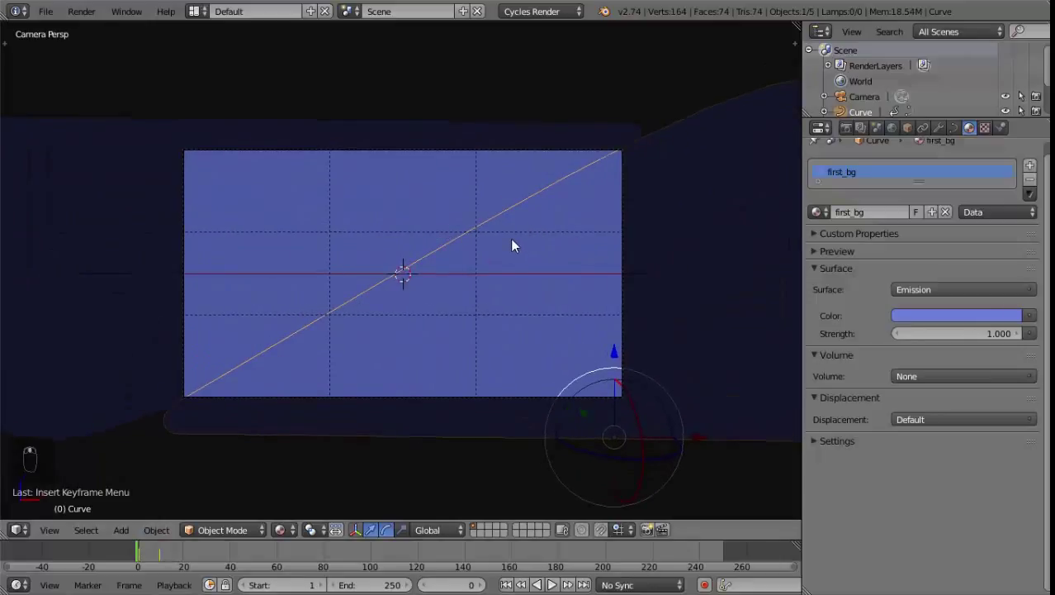
{"action": "key", "text": "Right"}
{"action": "key", "text": "Right"}
{"action": "key", "text": "Right"}
{"action": "key", "text": "Right"}
{"action": "key", "text": "Right"}
{"action": "key", "text": "Right"}
{"action": "key", "text": "Right"}
{"action": "key", "text": "Right"}
{"action": "key", "text": "Right"}
{"action": "key", "text": "Right"}
{"action": "key", "text": "Left"}
{"action": "key", "text": "Left"}
{"action": "key", "text": "Left"}
{"action": "key", "text": "Left"}
{"action": "key", "text": "Right"}
{"action": "key", "text": "Right"}
{"action": "key", "text": "Right"}
{"action": "key", "text": "Right"}
{"action": "key", "text": "Left"}
{"action": "key", "text": "Left"}
{"action": "key", "text": "Left"}
{"action": "key", "text": "Left"}
{"action": "key", "text": "Left"}
{"action": "key", "text": "Left"}
{"action": "key", "text": "Left"}
{"action": "key", "text": "Right"}
{"action": "key", "text": "Right"}
{"action": "key", "text": "Right"}
{"action": "key", "text": "Right"}
{"action": "key", "text": "Right"}
{"action": "key", "text": "Right"}
{"action": "key", "text": "Right"}
{"action": "key", "text": "Right"}
{"action": "key", "text": "Right"}
{"action": "key", "text": "Left"}
{"action": "key", "text": "Left"}
{"action": "key", "text": "Left"}
{"action": "key", "text": "Left"}
{"action": "key", "text": "Left"}
{"action": "key", "text": "Left"}
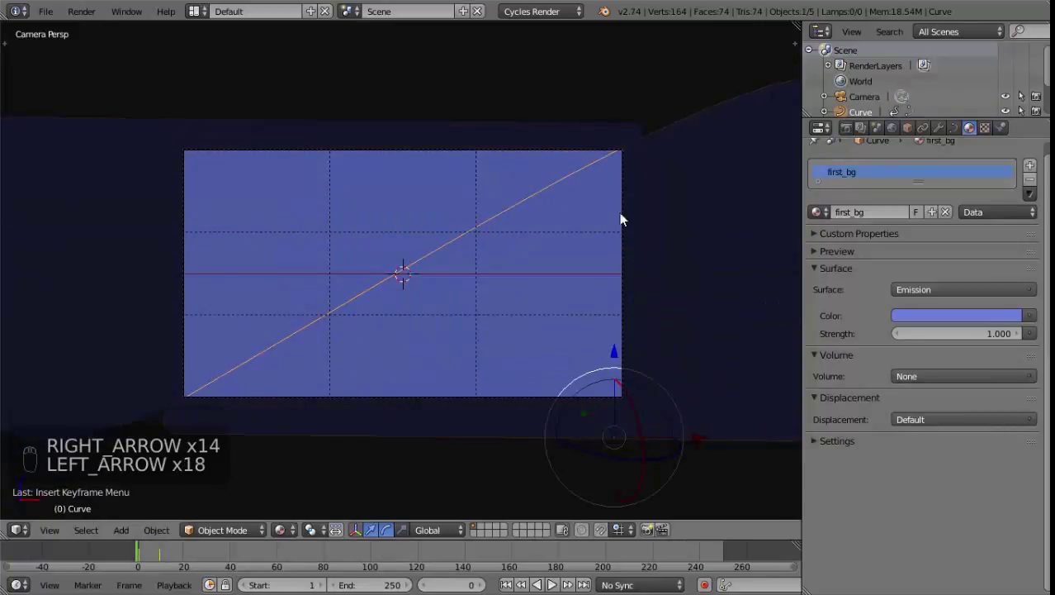
Step: Play then stop the animation, restoring the layout with the Dope Sheet listing both curves' Location keyframes
{"action": "key", "text": "alt+a"}
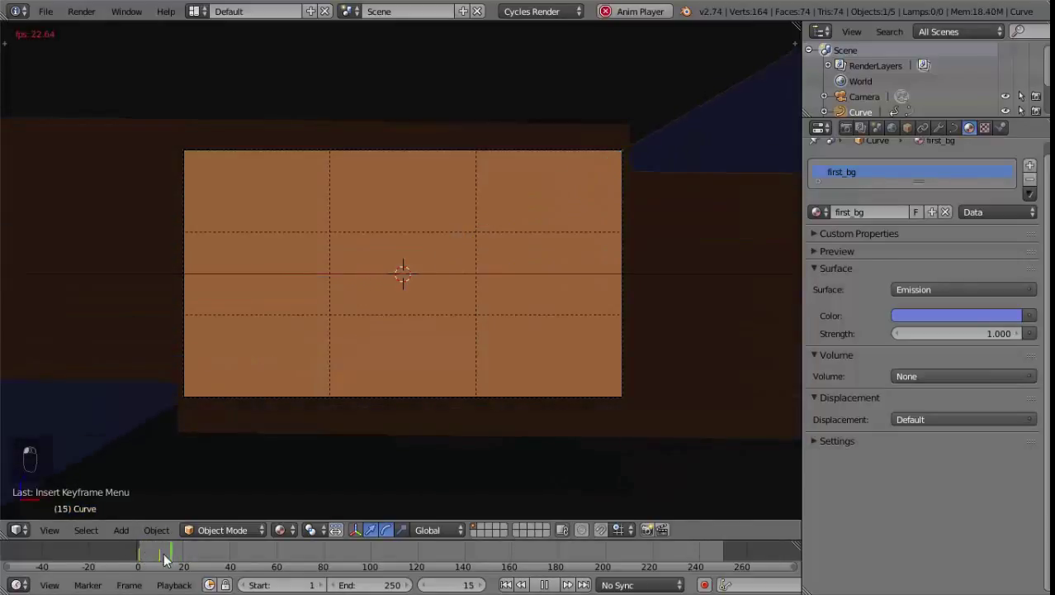
{"action": "key", "text": "Escape"}
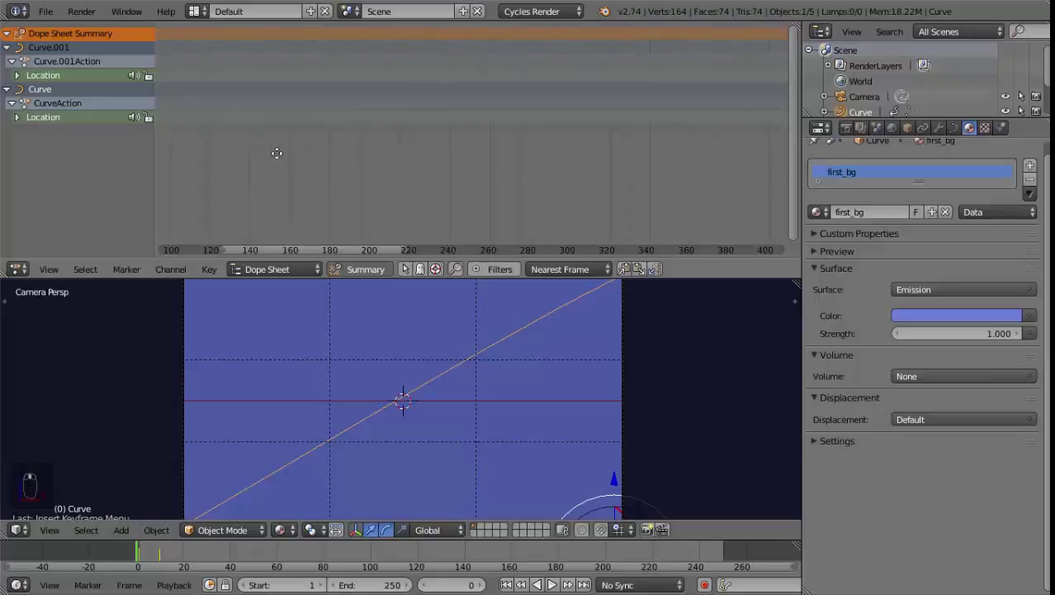
Step: Move both curves' frame-10 Location keyframes about 8 frames later, to around frame 19
{"action": "left_click_drag", "start_coordinate": [15, 93], "coordinate": [427, 67]}
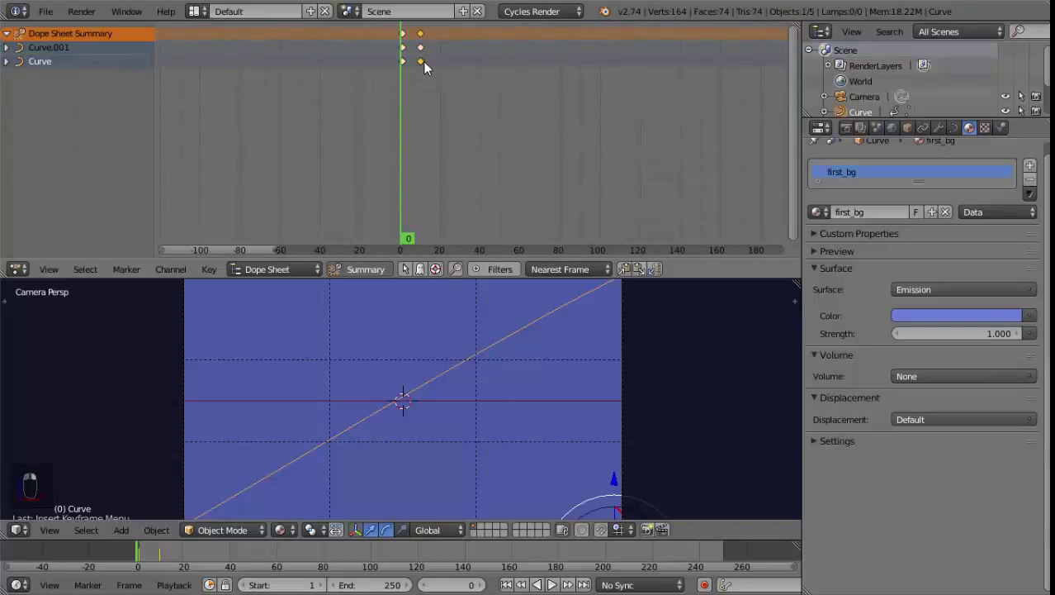
{"action": "key", "text": "a"}
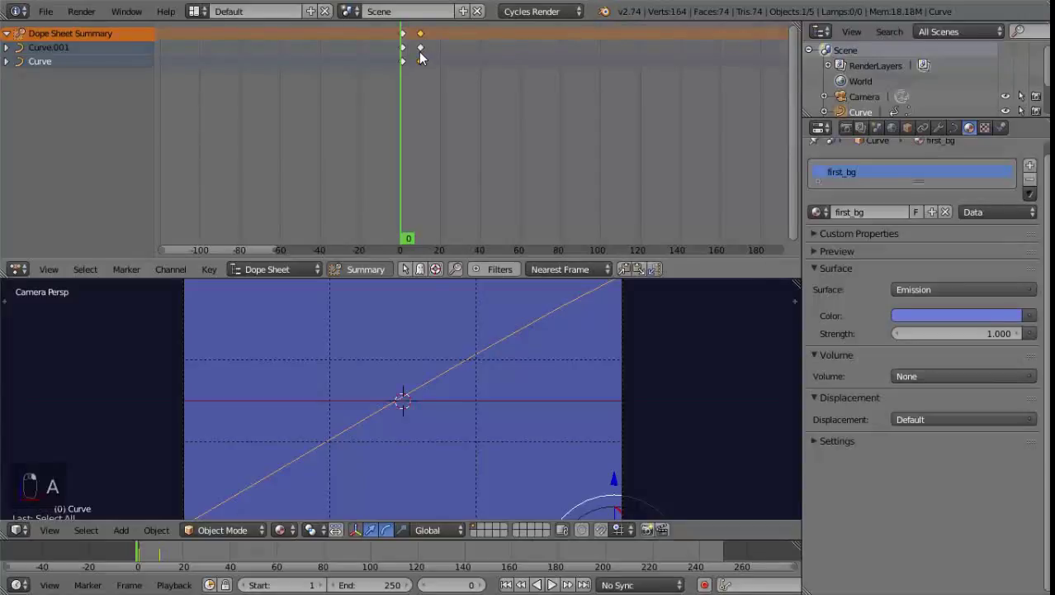
{"action": "key", "text": "g"}
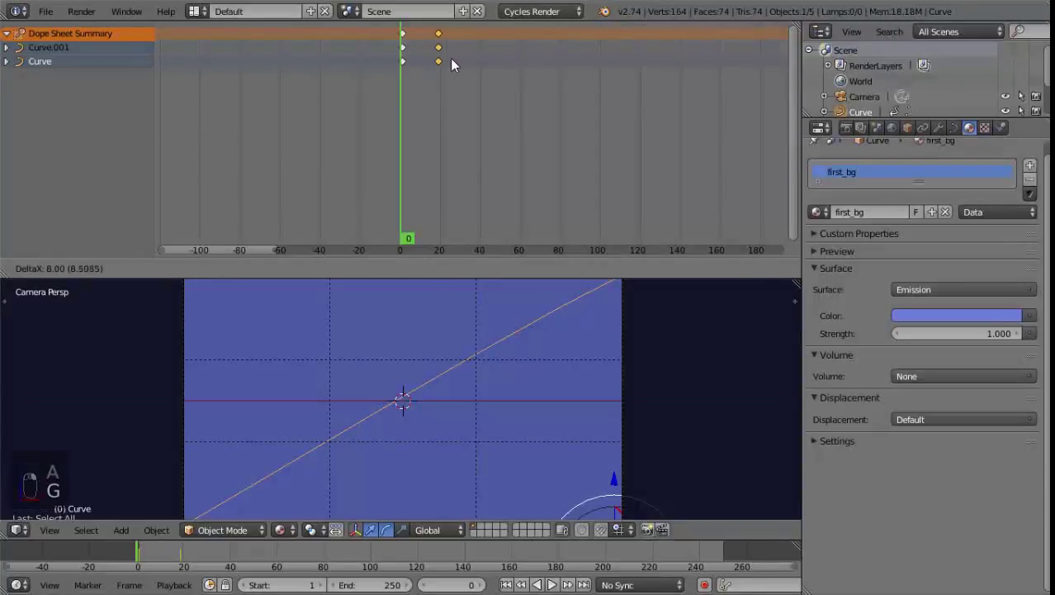
{"action": "left_click", "coordinate": [457, 64]}
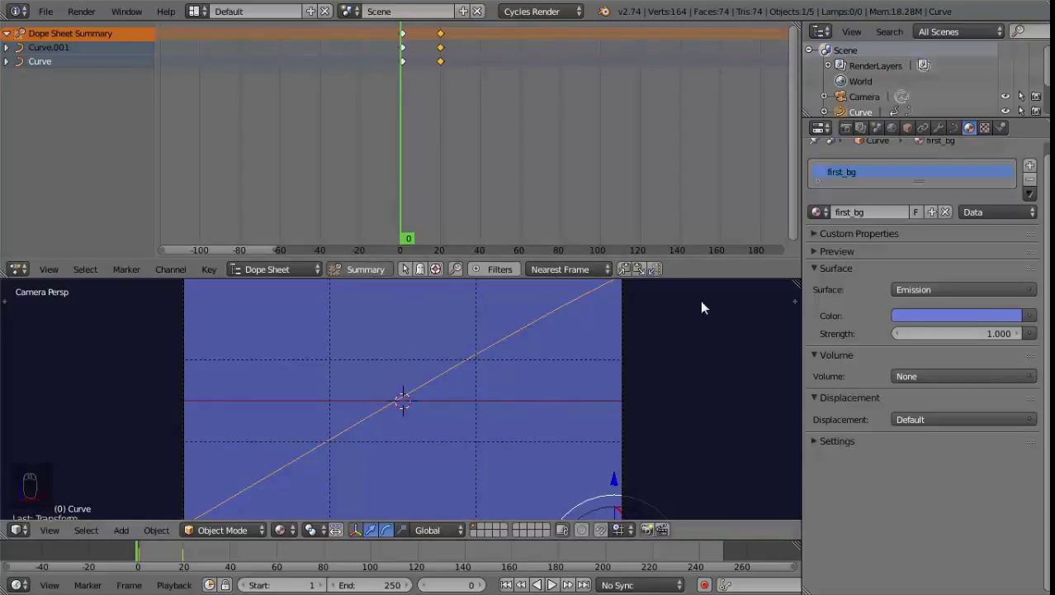
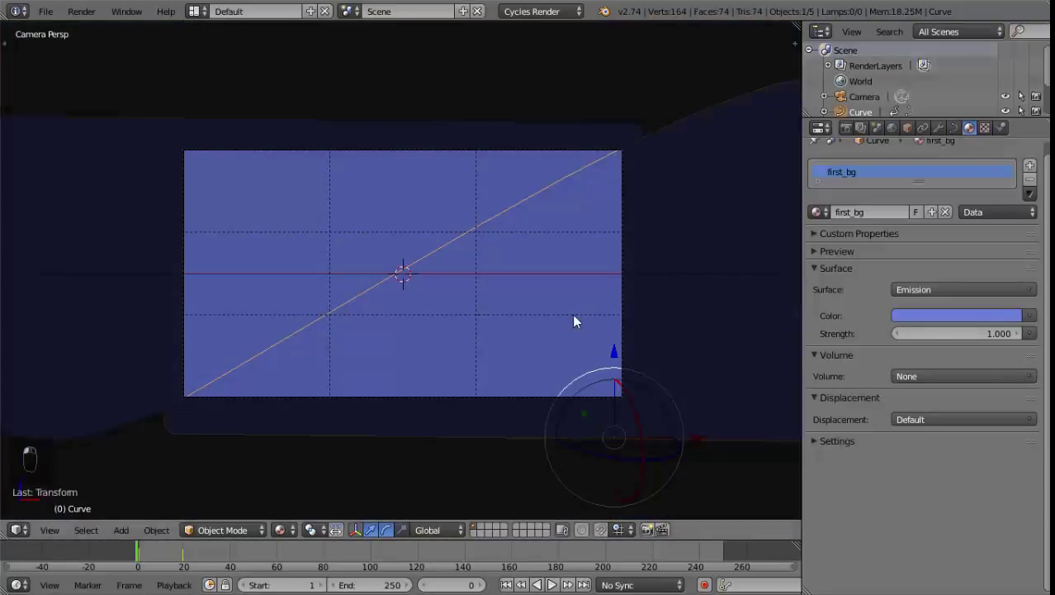
Step: Preview the retimed slide with several short play-and-stop runs
{"action": "key", "text": "alt+a"}
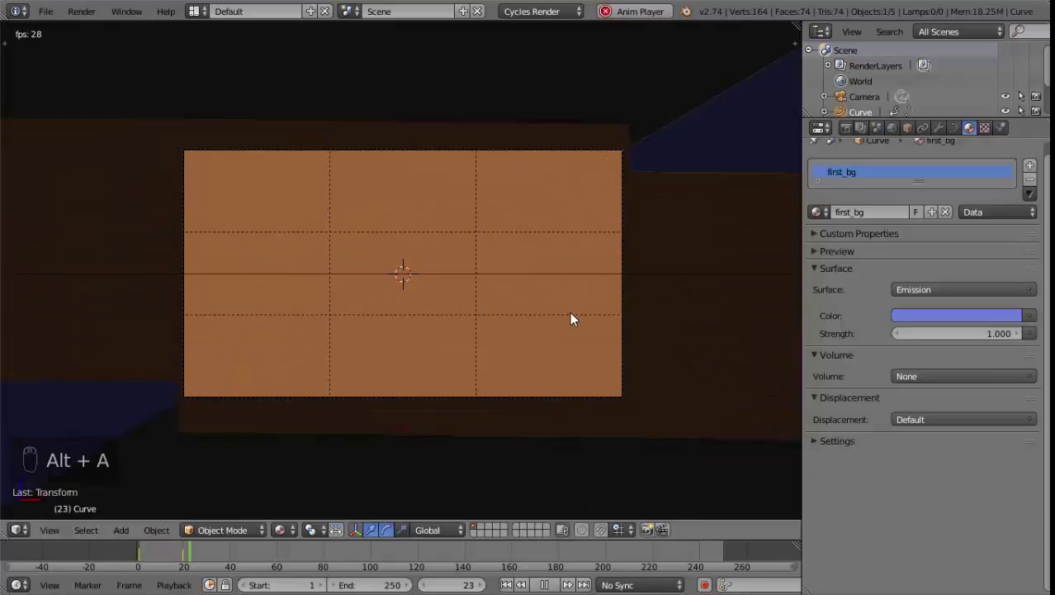
{"action": "key", "text": "Escape"}
{"action": "key", "text": "alt+a"}
{"action": "key", "text": "Escape"}
{"action": "key", "text": "alt+a"}
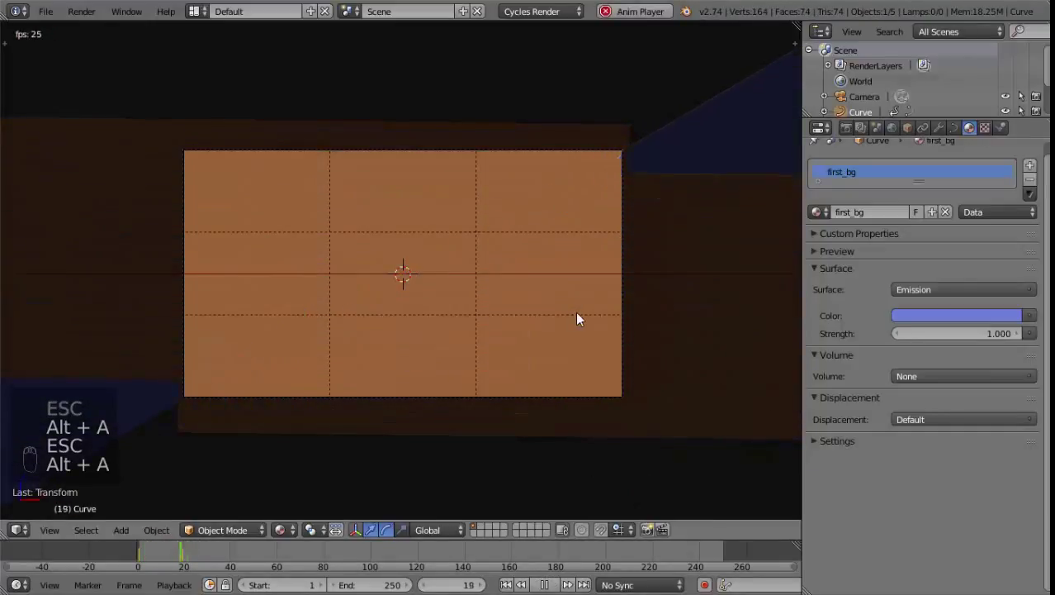
{"action": "key", "text": "Escape"}
{"action": "key", "text": "alt+a"}
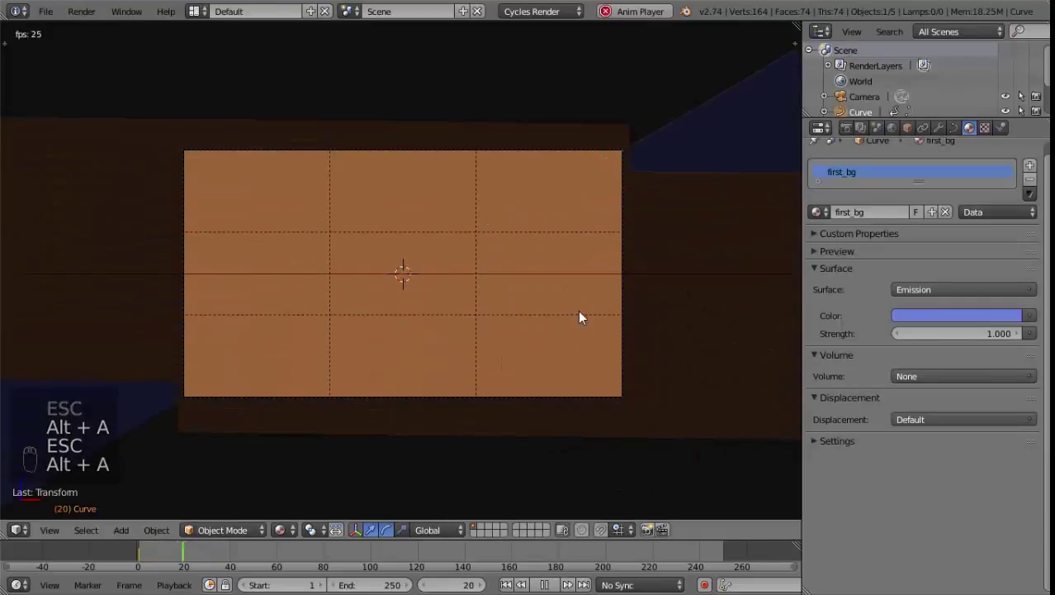
{"action": "key", "text": "Escape"}
Step: Play the slower slide through to orange, stop at frame 0, and start saving over shoot_4.blend
{"action": "key", "text": "alt+a"}
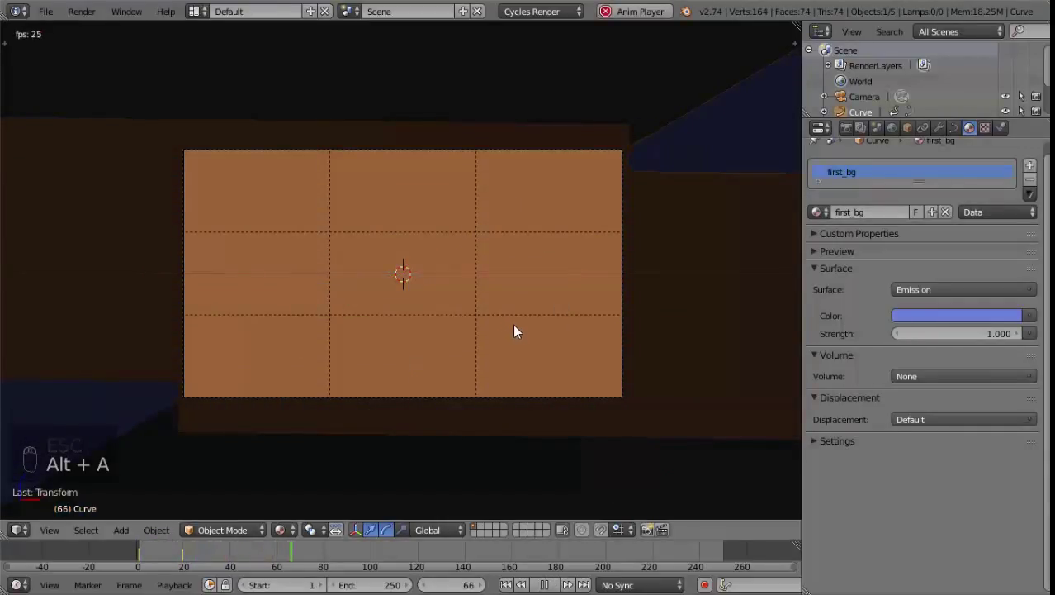
{"action": "left_click_drag", "start_coordinate": [144, 554], "coordinate": [474, 236]}
{"action": "key", "text": "Escape"}
{"action": "key", "text": "ctrl+s"}
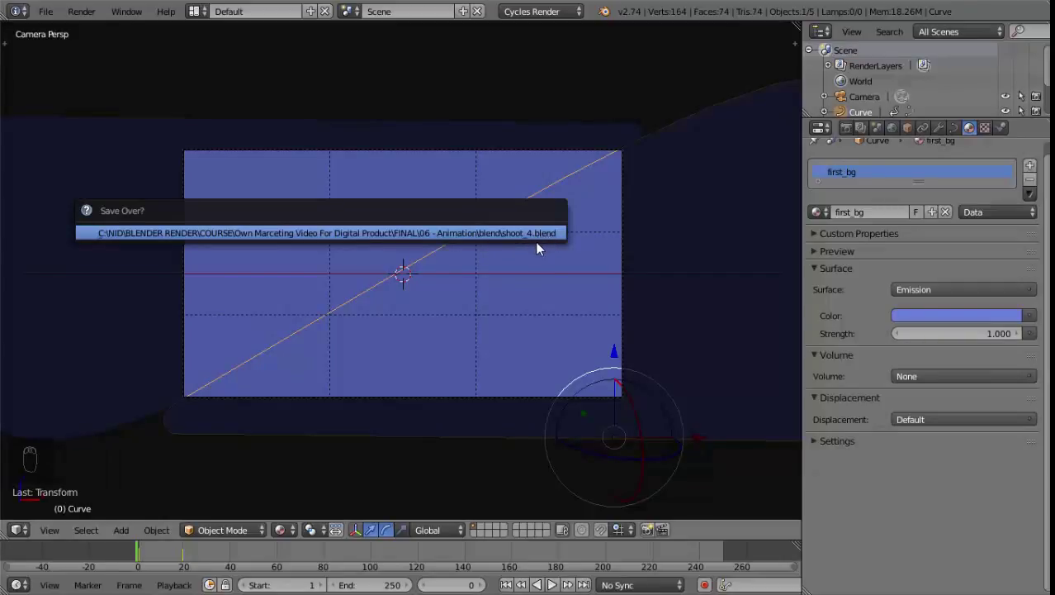
Step: Confirm overwriting shoot_4.blend to save the animated scene
{"action": "key", "text": "ctrl+s"}
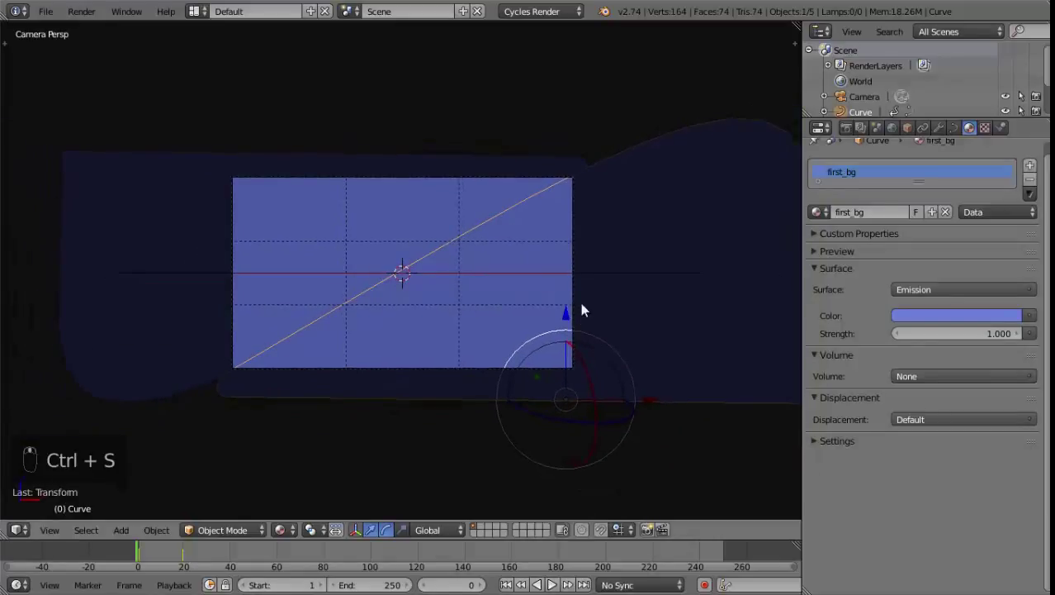